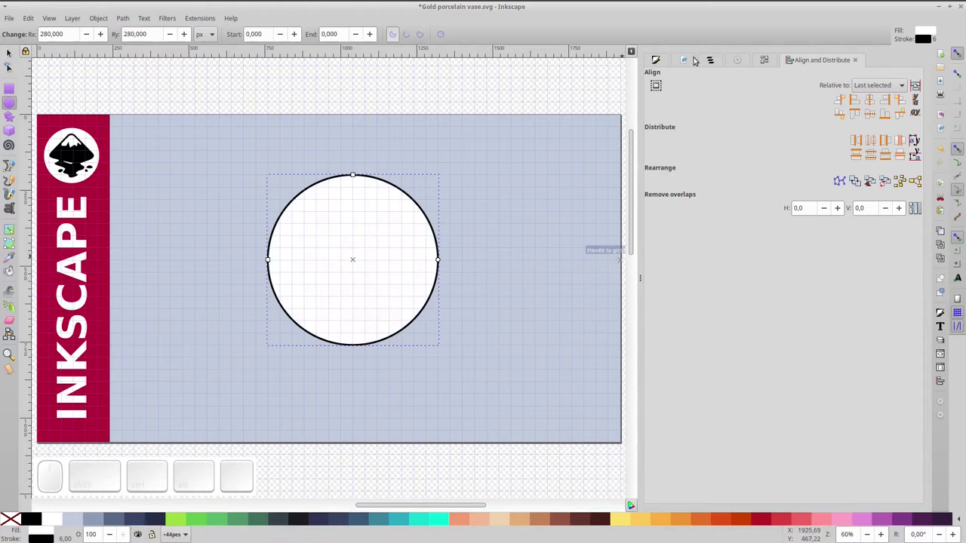
# - With Fill and Stroke shown, move the body circle lower on the page and duplicate it
pyautogui.click(662, 67)
pyautogui.click(763, 78)
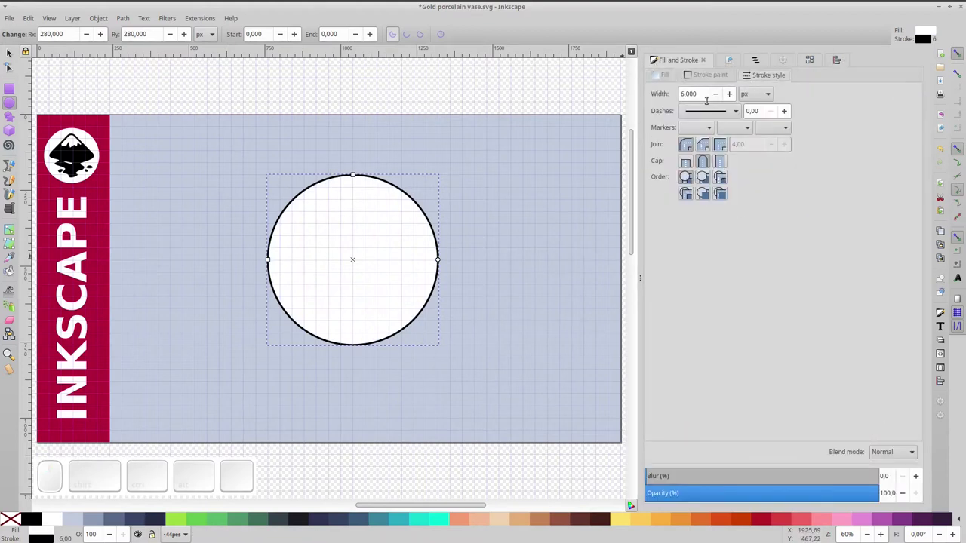
pyautogui.click(9, 60)
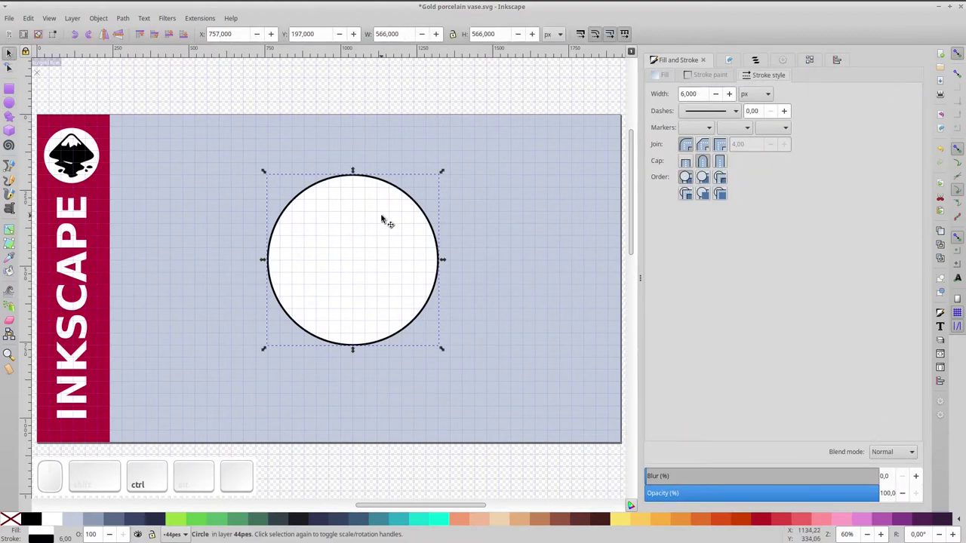
pyautogui.moveTo(382, 218); pyautogui.dragTo(394, 291)
pyautogui.press('ctrl+d')
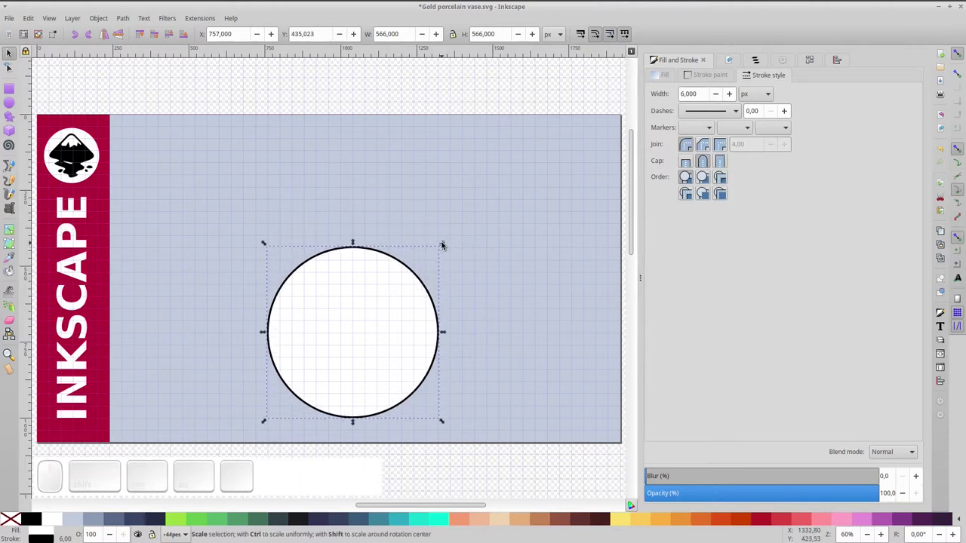
# - Scale the copy into a small neck-width ellipse resting on the circle's top edge
pyautogui.moveTo(442, 246); pyautogui.dragTo(351, 358)
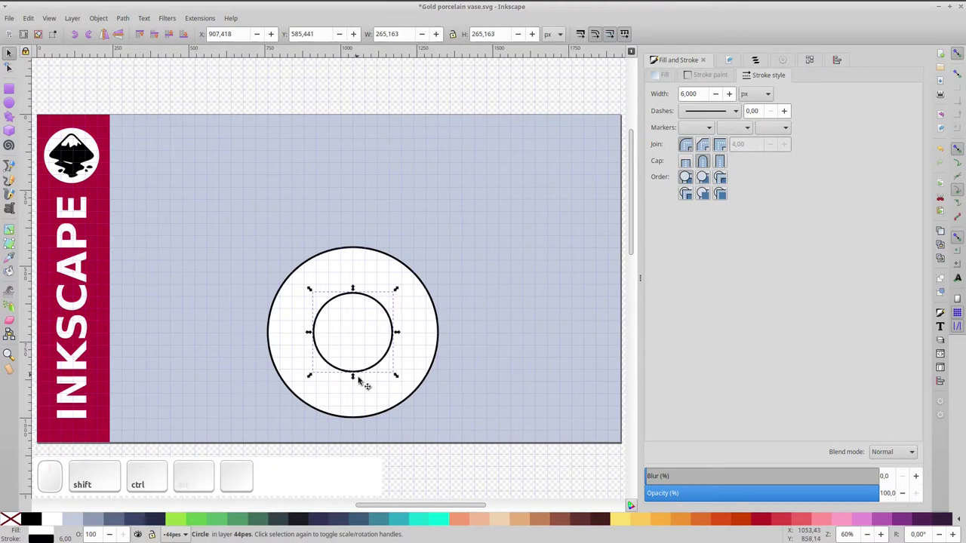
pyautogui.moveTo(357, 382); pyautogui.dragTo(363, 325)
pyautogui.moveTo(364, 323); pyautogui.dragTo(366, 253)
pyautogui.scroll(3)
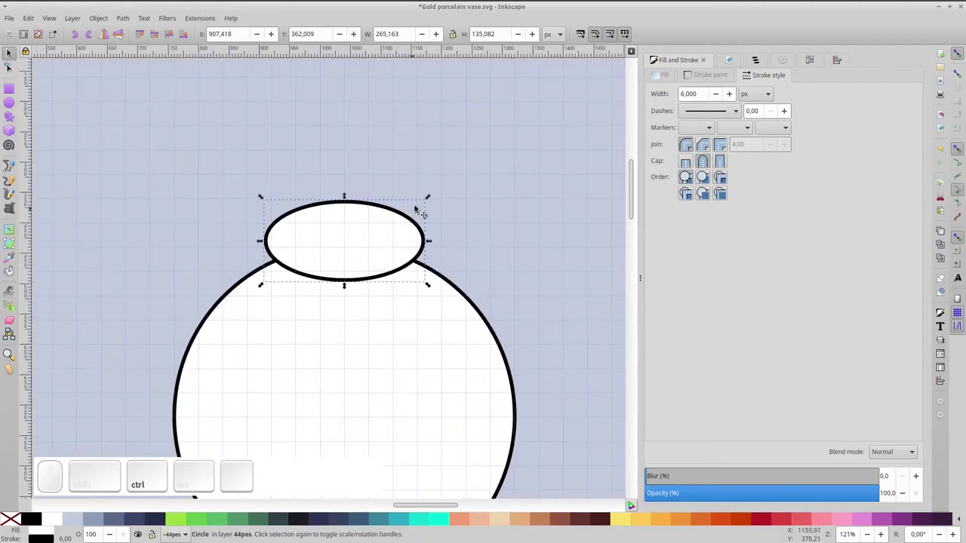
pyautogui.moveTo(427, 201); pyautogui.dragTo(387, 237)
pyautogui.moveTo(385, 236); pyautogui.dragTo(284, 279)
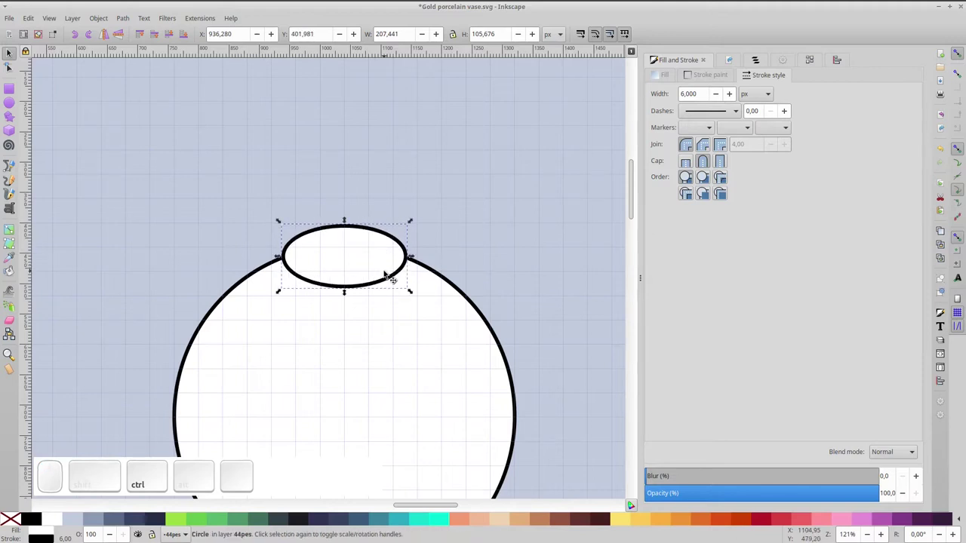
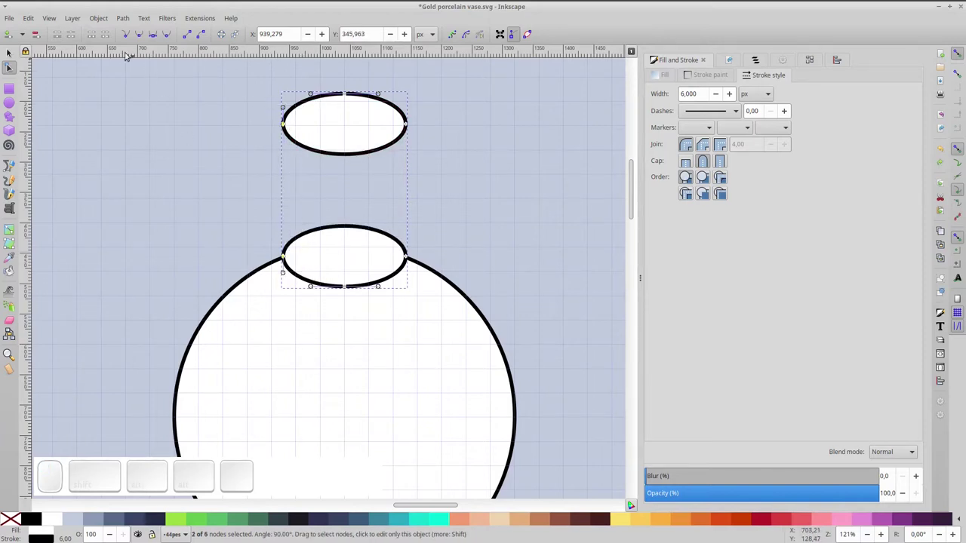
# - Break the two ellipses at their side nodes and join the ends into a neck path
pyautogui.click(92, 34)
pyautogui.click(387, 119)
pyautogui.click(95, 32)
pyautogui.click(10, 54)
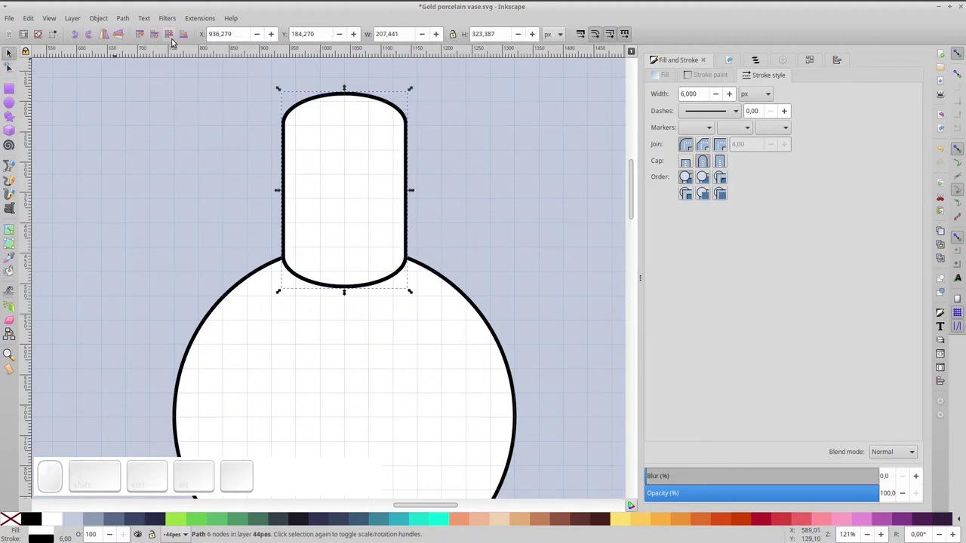
# - Lower the neck shape to the bottom so the ellipses show on top, then select the base ellipse
pyautogui.click(173, 42)
pyautogui.click(173, 41)
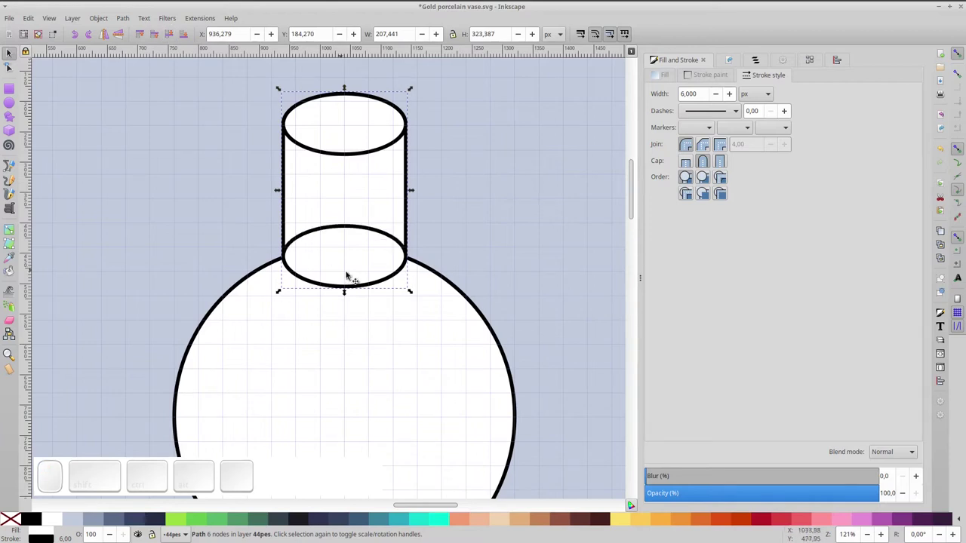
pyautogui.click(357, 228)
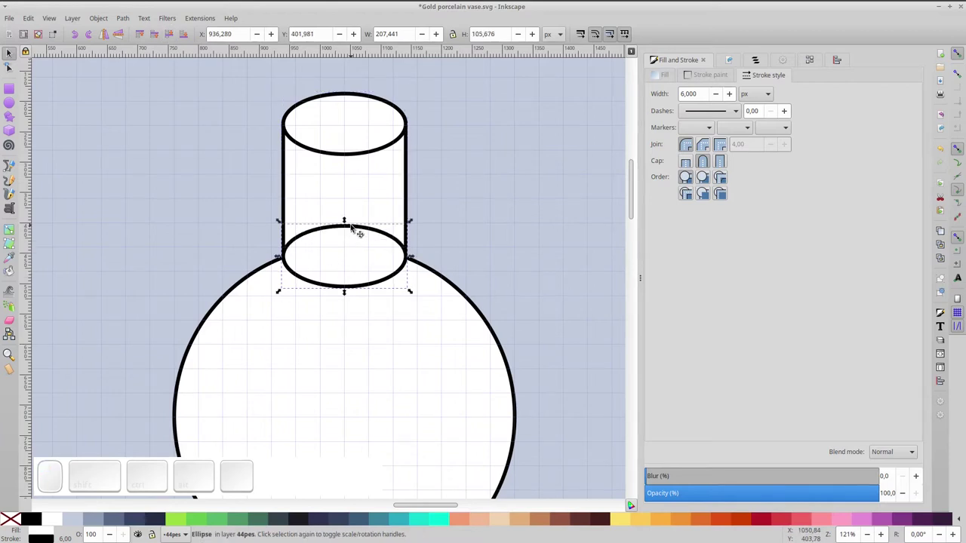
# - Thicken the base ellipse's stroke to 12 and make it a 0–180° arc with no fill
pyautogui.click(283, 279)
pyautogui.press('KP_1')
pyautogui.press('KP_2')
pyautogui.press('KP_Enter')
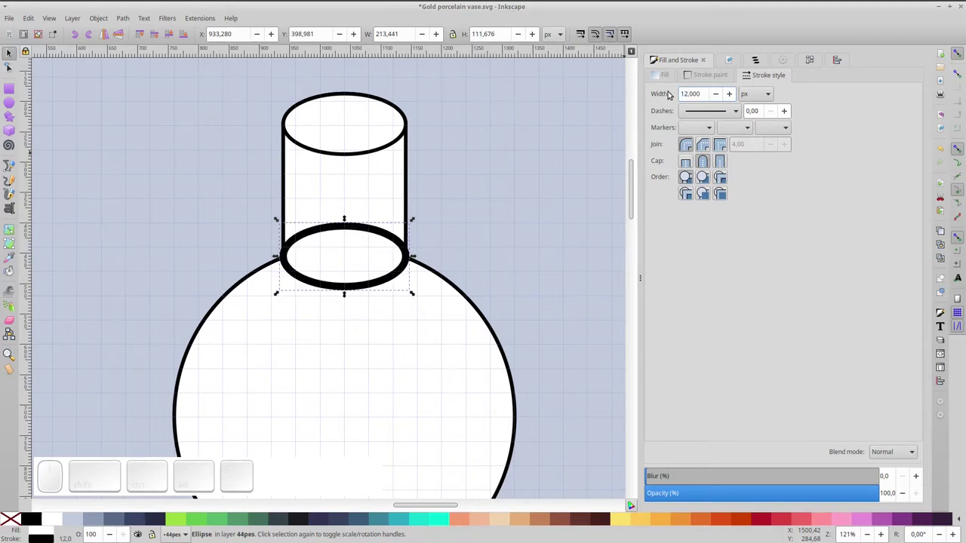
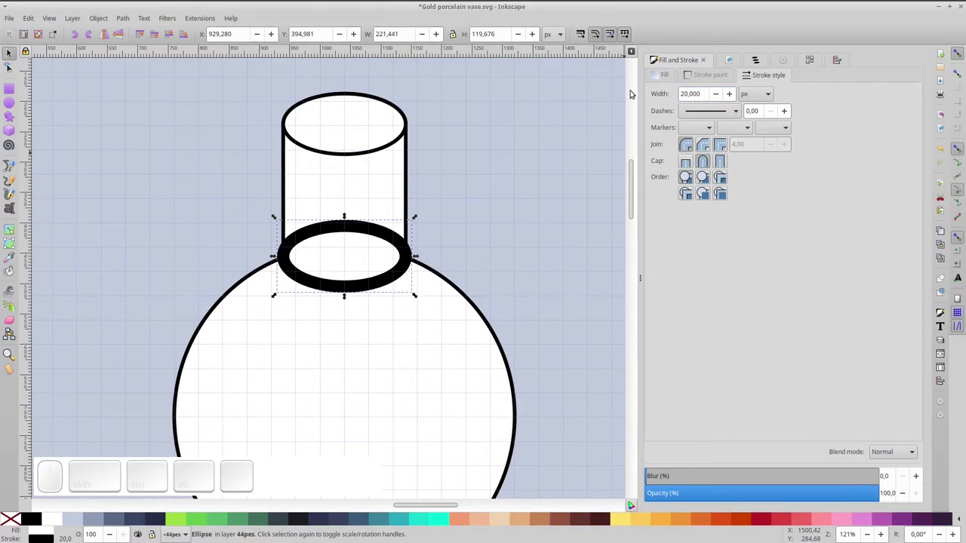
pyautogui.click(360, 230)
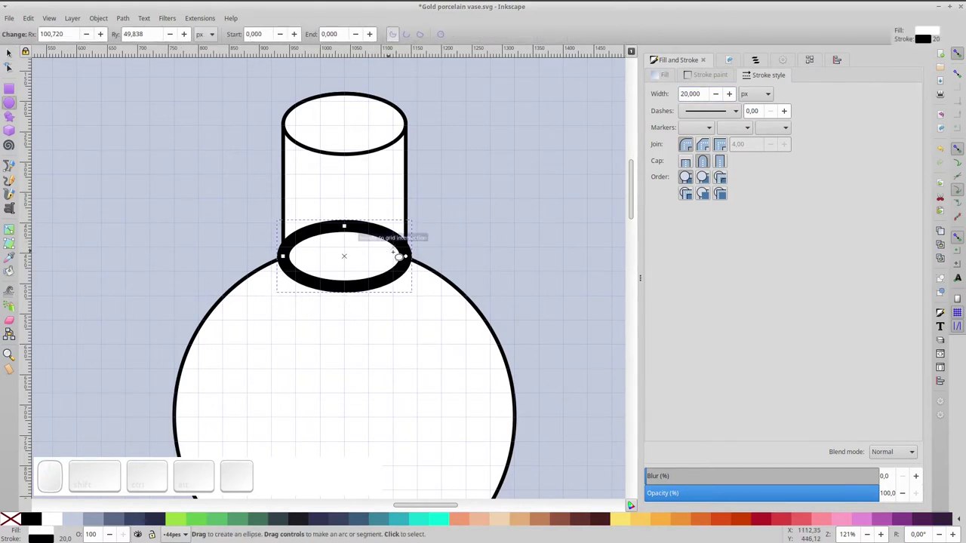
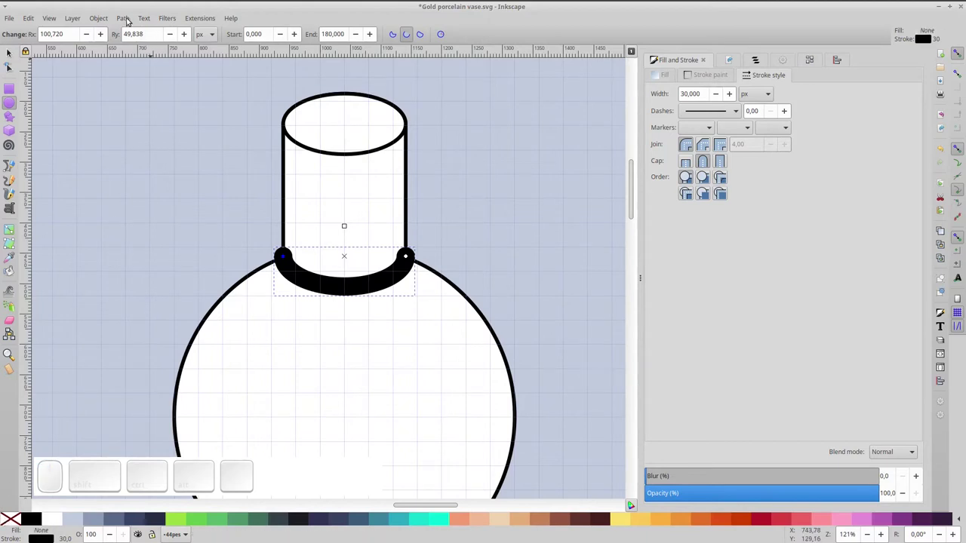
# - Convert the thick arc with Stroke to Path and give the collar a stroke width of 6
pyautogui.click(129, 20)
pyautogui.click(141, 47)
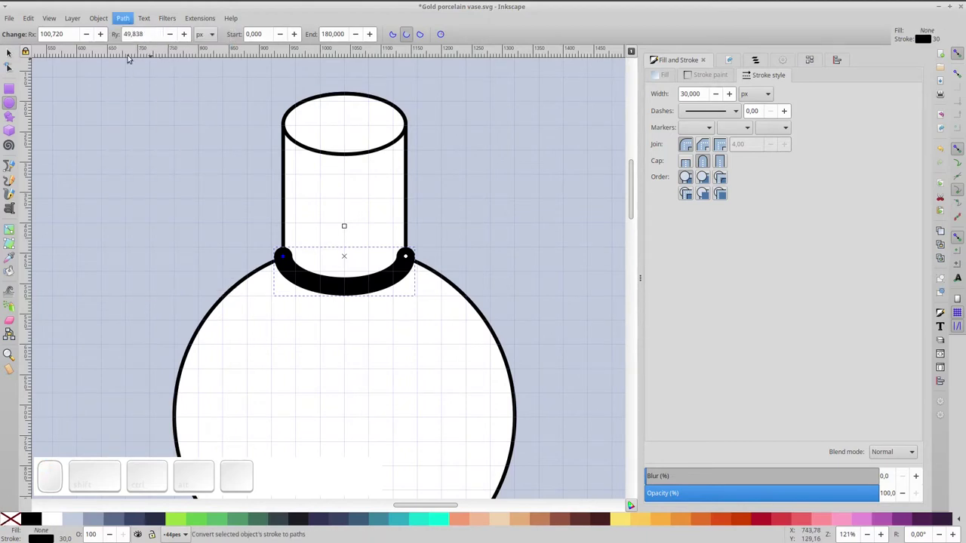
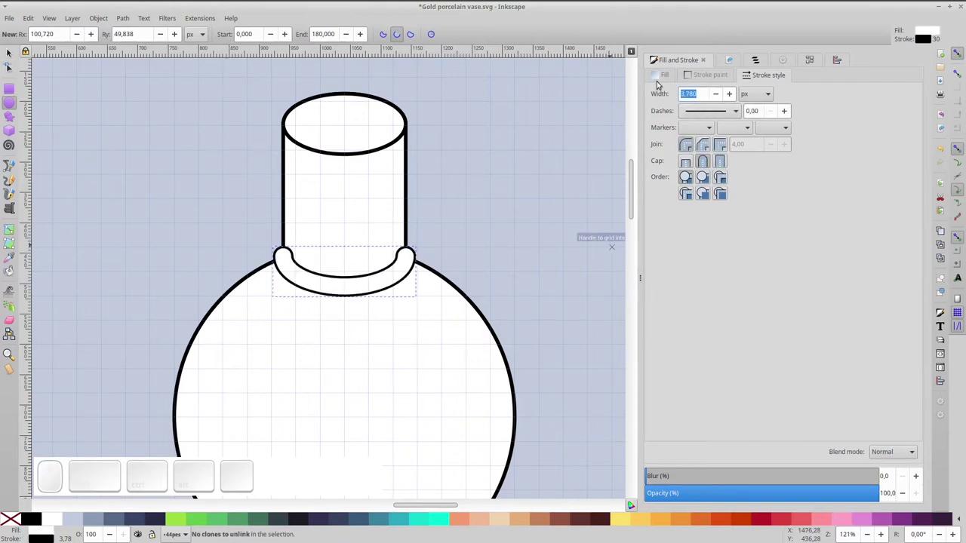
pyautogui.press('KP_6')
pyautogui.press('KP_Enter')
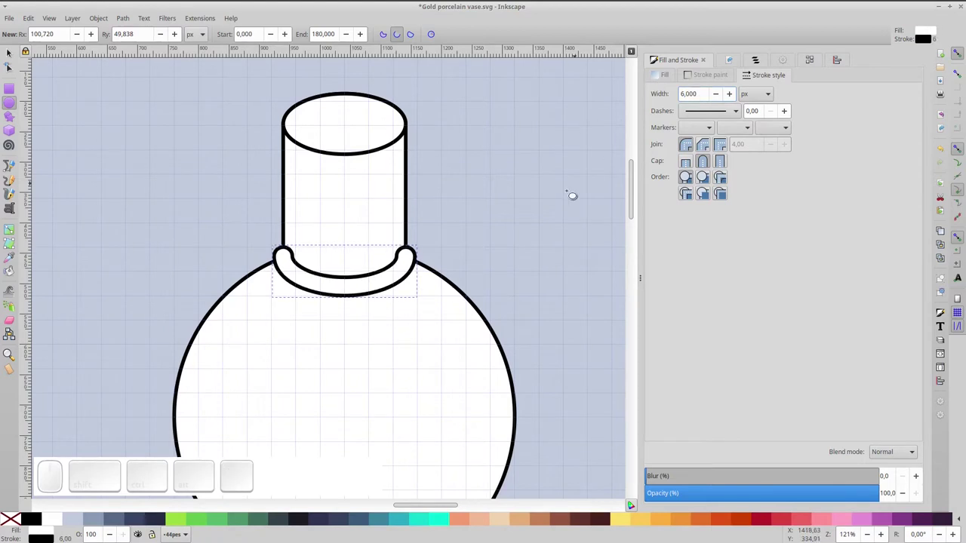
# - Delete a collar outline segment, undo it, then select the whole collar and duplicate it
pyautogui.scroll(3)
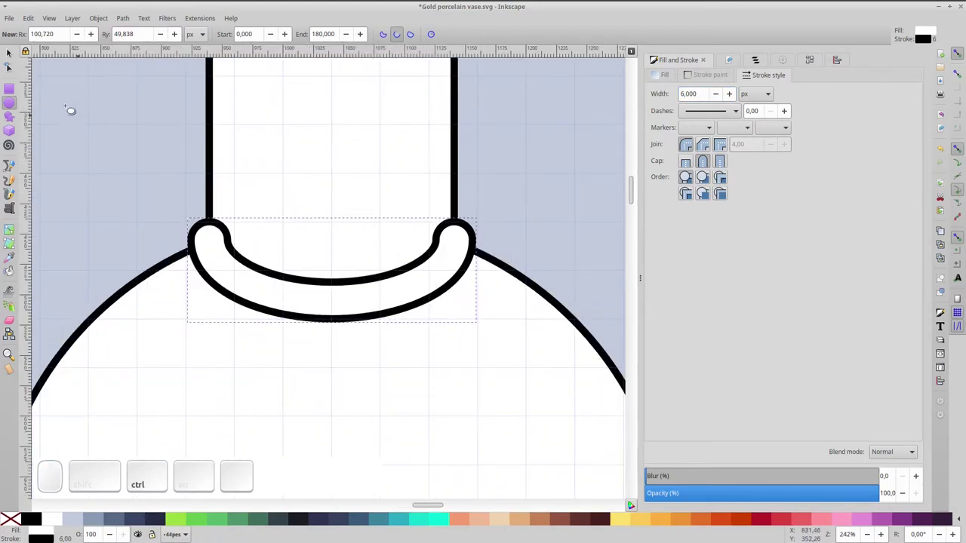
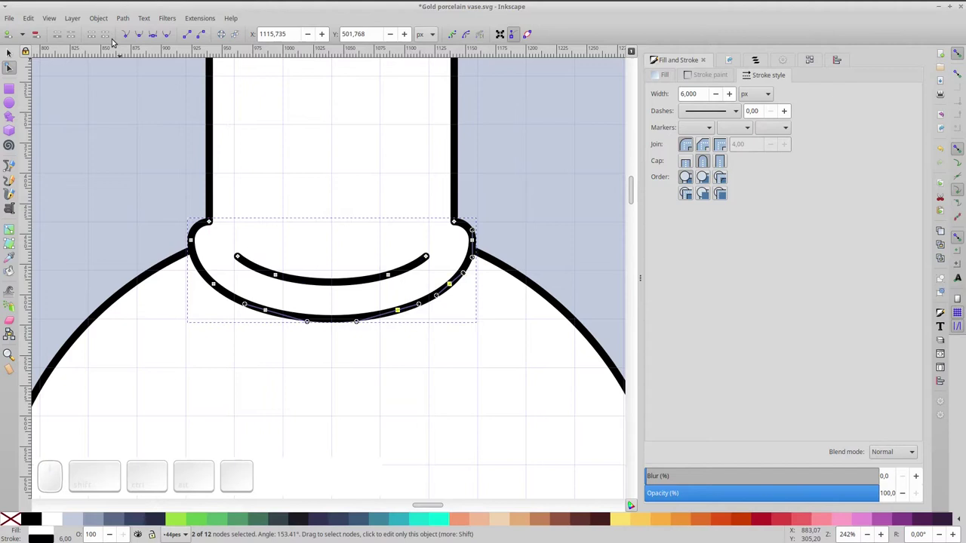
pyautogui.click(111, 37)
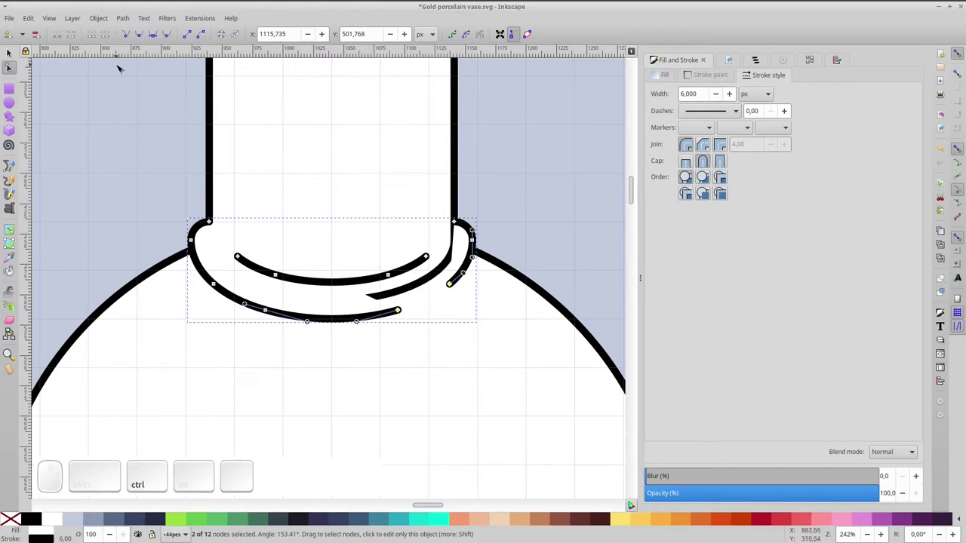
pyautogui.press('ctrl+z')
pyautogui.click(13, 53)
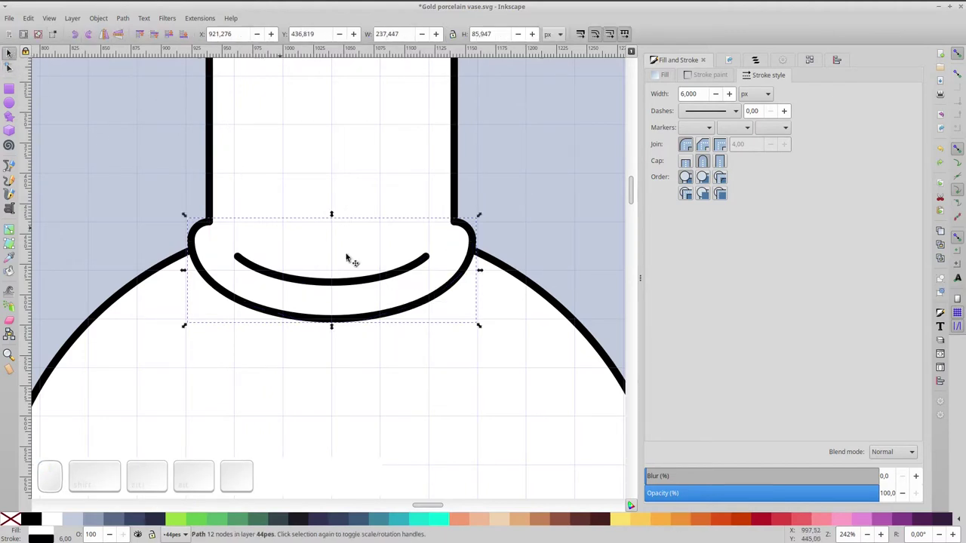
pyautogui.press('ctrl+d')
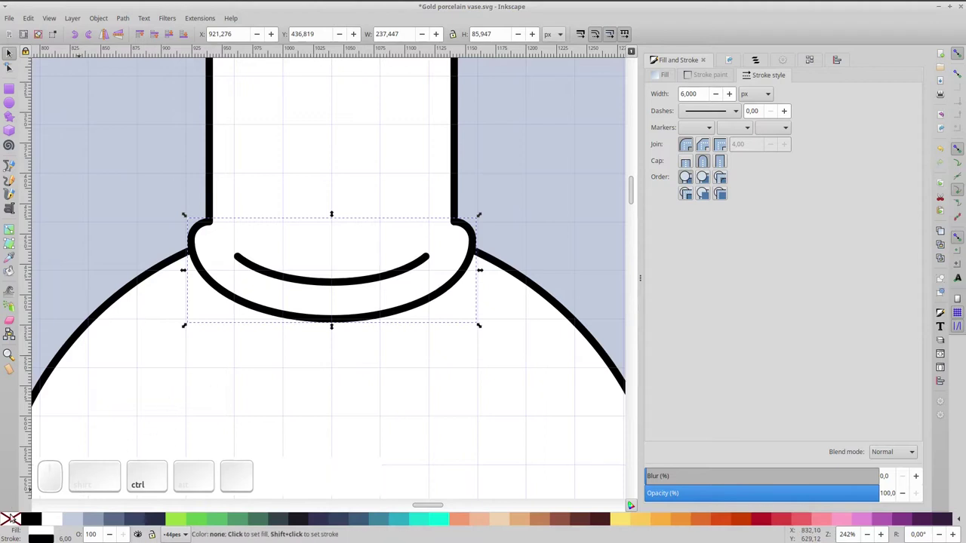
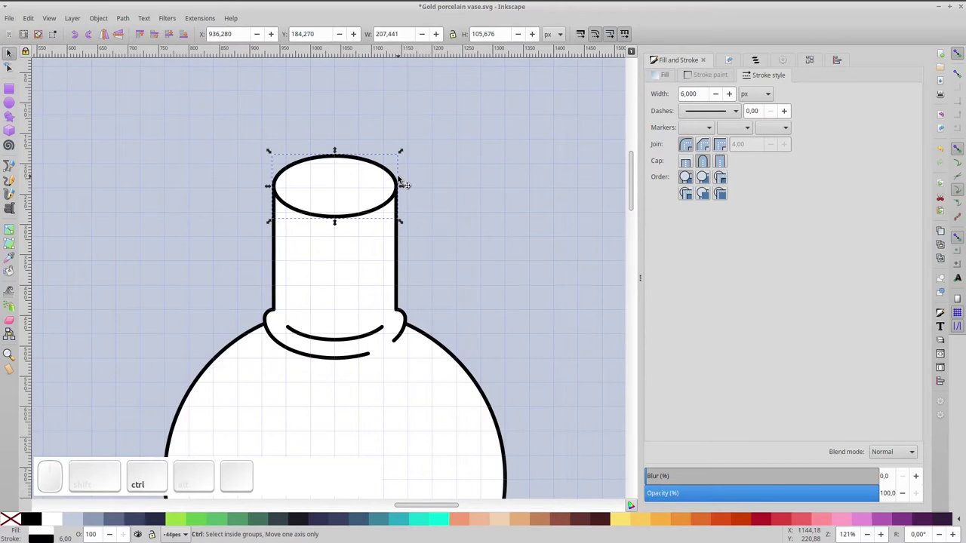
# - Duplicate the top lid ellipse and enlarge the copy into a wider rim
pyautogui.press('ctrl+d')
pyautogui.moveTo(402, 155); pyautogui.dragTo(394, 191)
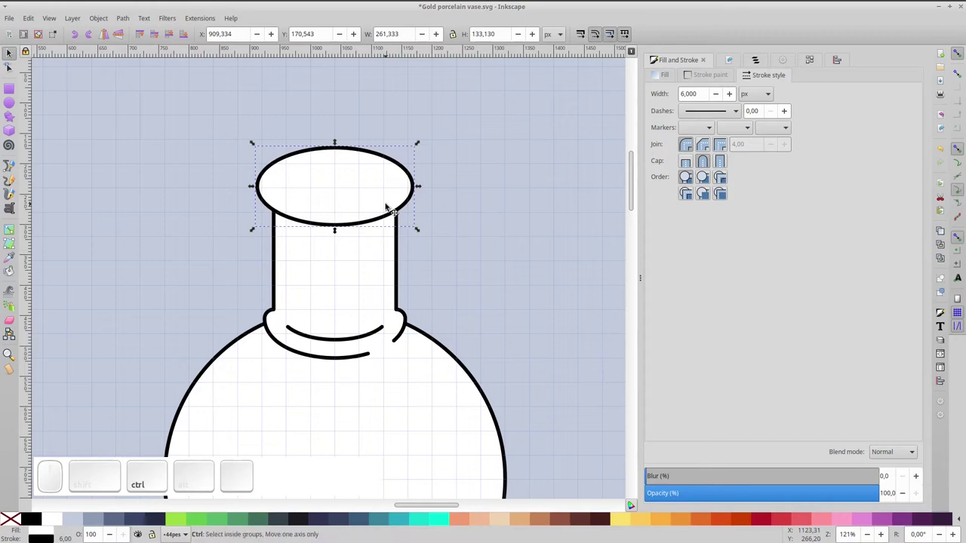
pyautogui.click(418, 147)
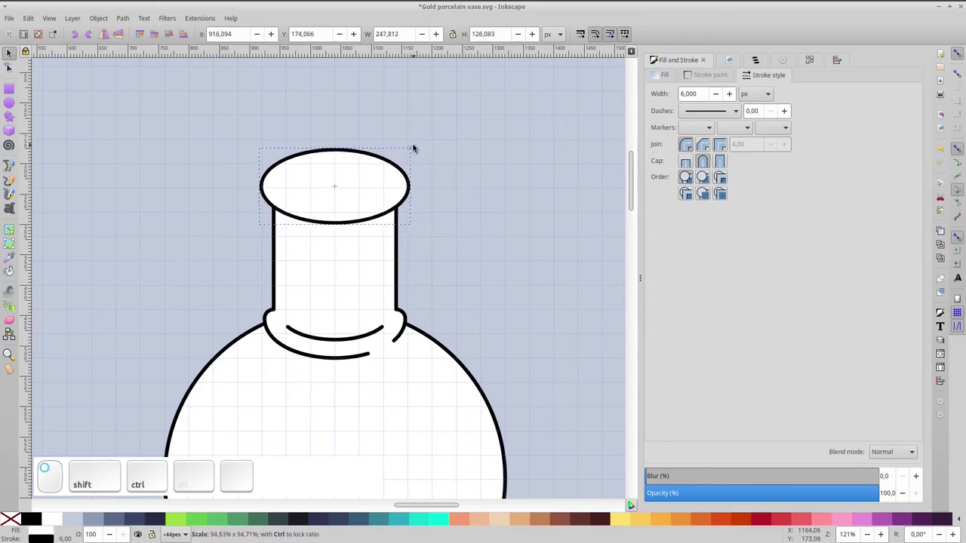
# - Stack two more ellipse copies upward above the rim to begin the raised knob
pyautogui.press('ctrl+d')
pyautogui.moveTo(387, 201); pyautogui.dragTo(387, 187)
pyautogui.press('ctrl+d')
pyautogui.moveTo(388, 193); pyautogui.dragTo(391, 136)
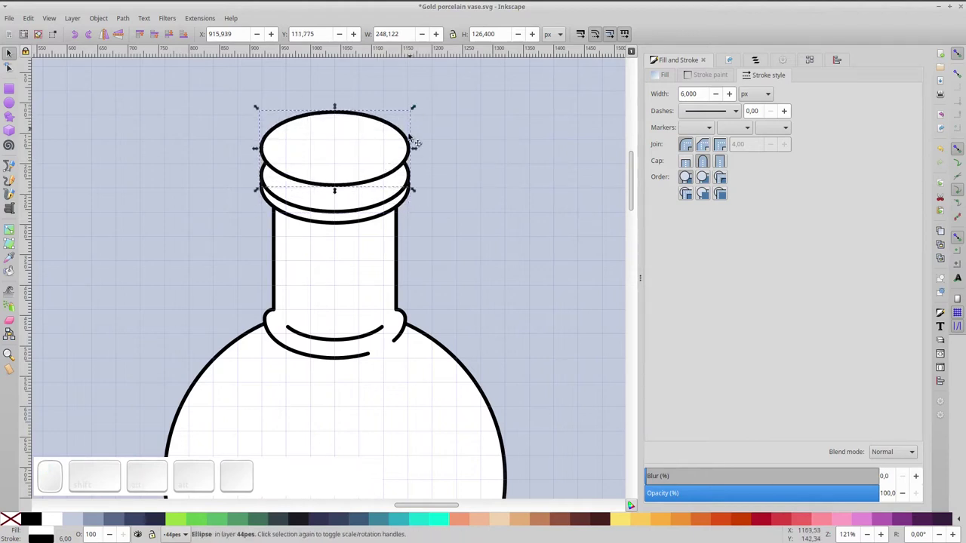
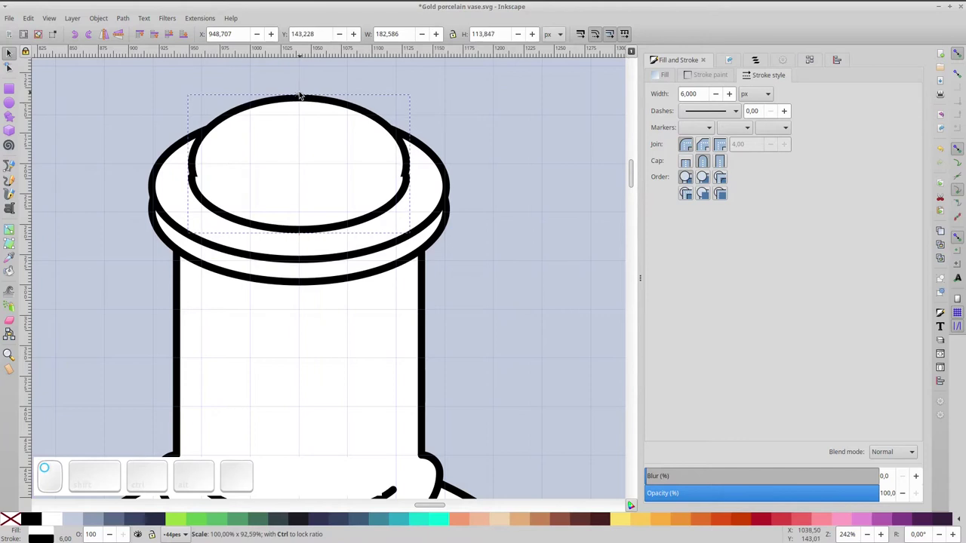
# - Turn the copied lid oval into a 0–180° half arc and pick it up to place as a dome
pyautogui.moveTo(350, 137); pyautogui.dragTo(341, 148)
pyautogui.press('ctrl+z')
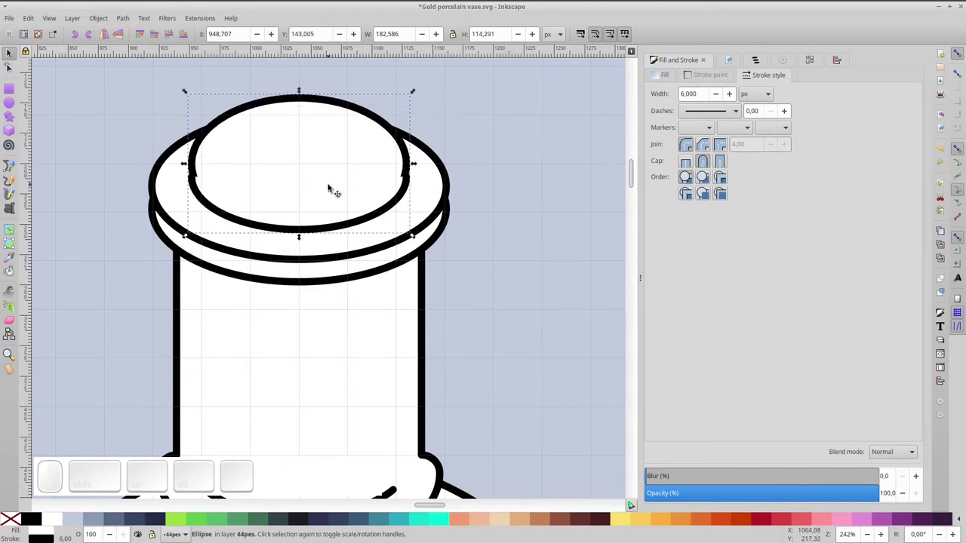
pyautogui.press('ctrl+z')
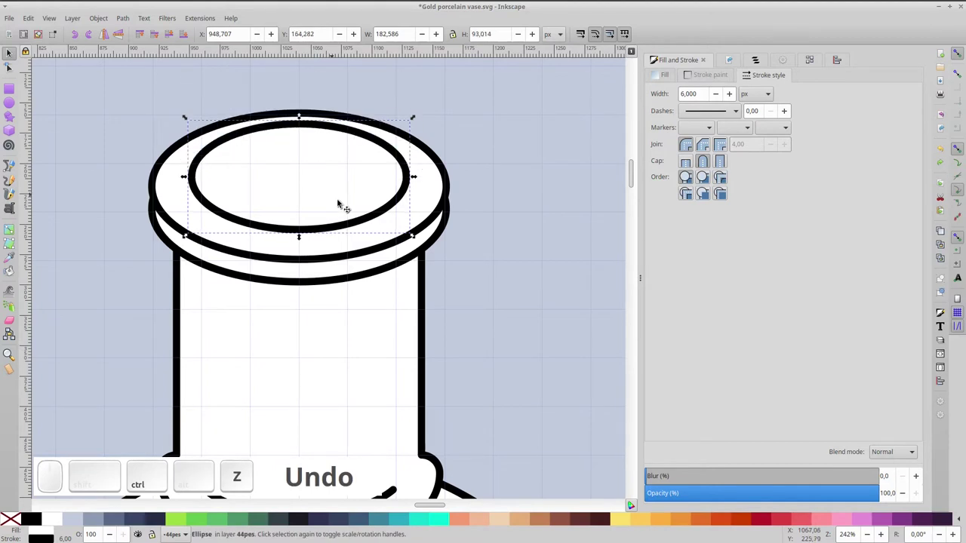
pyautogui.click(366, 224)
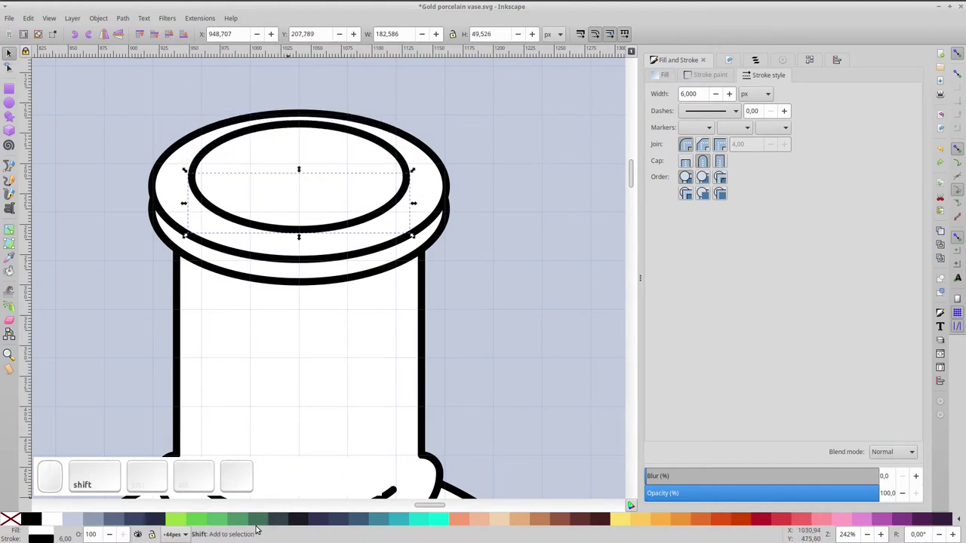
pyautogui.click(259, 524)
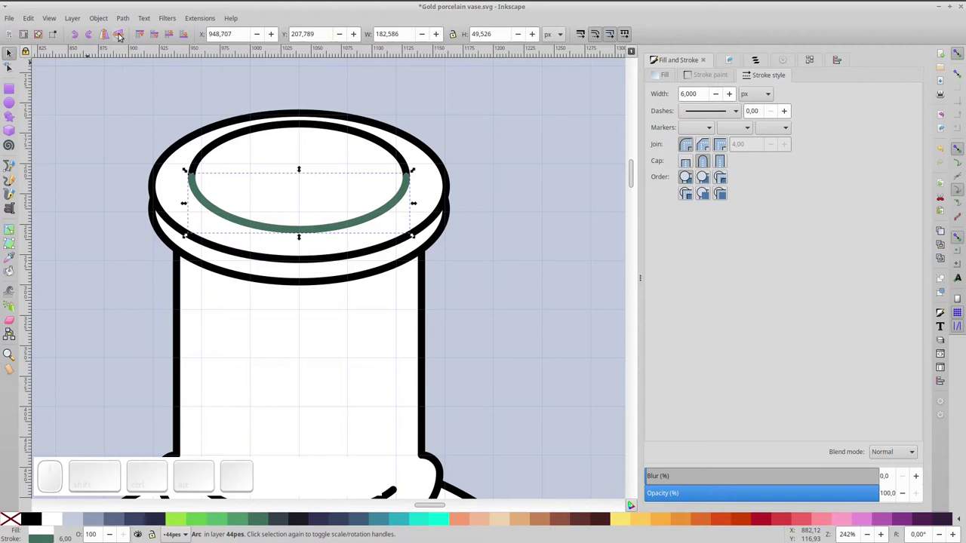
pyautogui.click(123, 37)
pyautogui.click(376, 199)
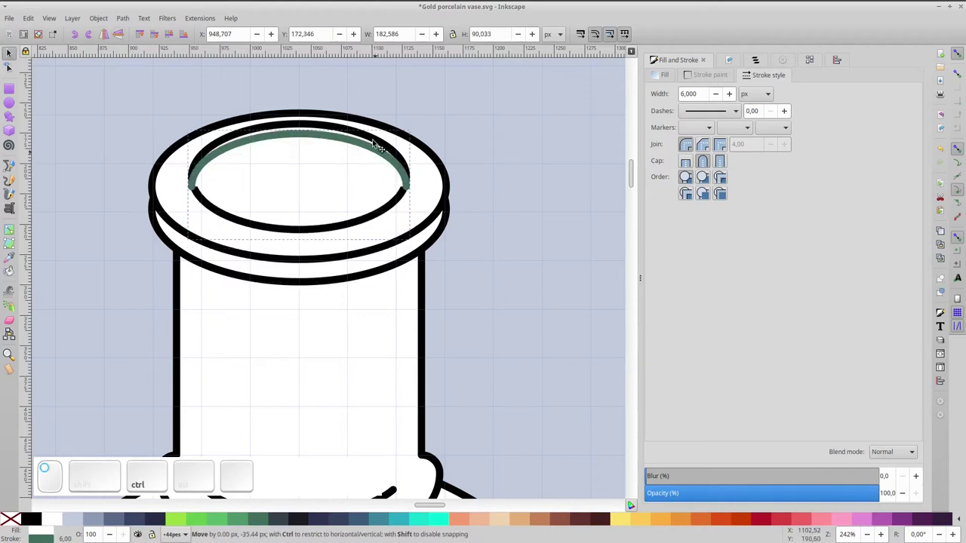
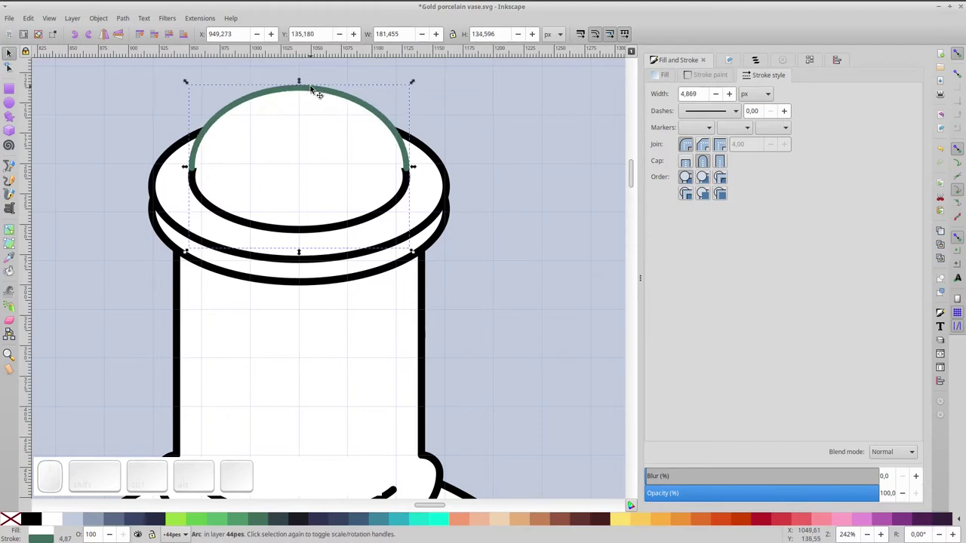
# - Stretch the arc into a taller dome over the small oval and adjust its shape settings
pyautogui.moveTo(310, 90); pyautogui.dragTo(347, 191)
pyautogui.click(360, 211)
pyautogui.press('ctrl+KP_Add')
pyautogui.press('ctrl+z')
pyautogui.press('ctrl+z')
pyautogui.click(348, 143)
pyautogui.click(347, 143)
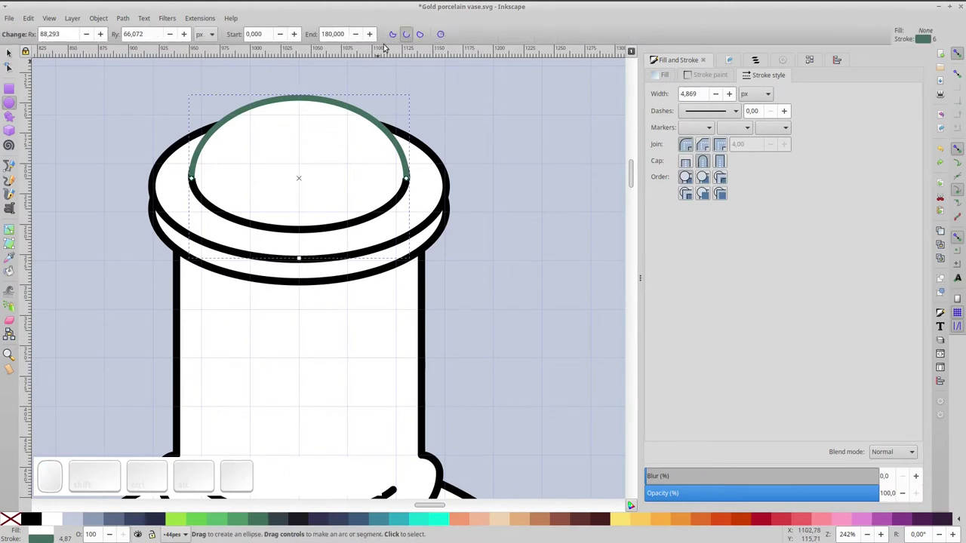
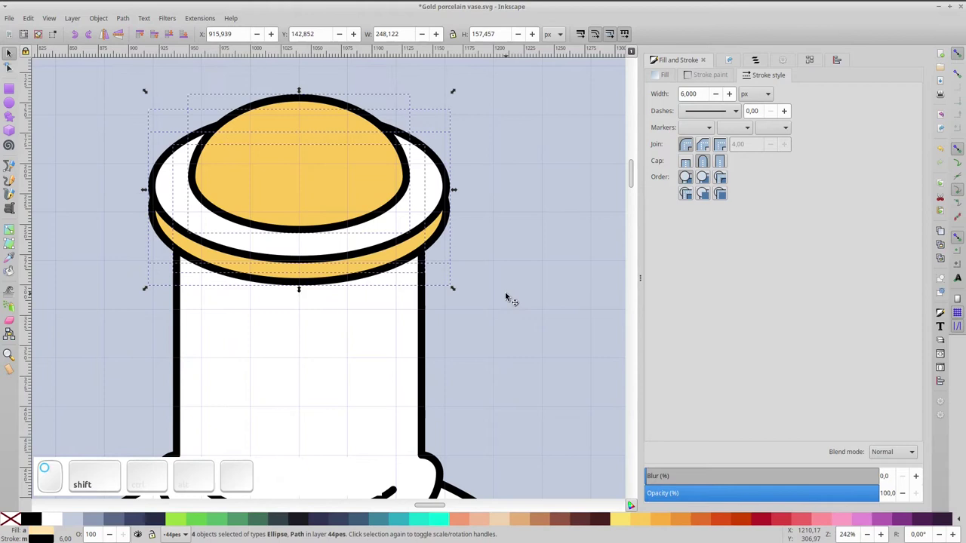
# - Select the neck path's top nodes and drag them upward with the lid to lengthen the neck
pyautogui.press('ctrl+g')
pyautogui.press('KP_5')
pyautogui.click(368, 242)
pyautogui.scroll(3)
pyautogui.click(374, 226)
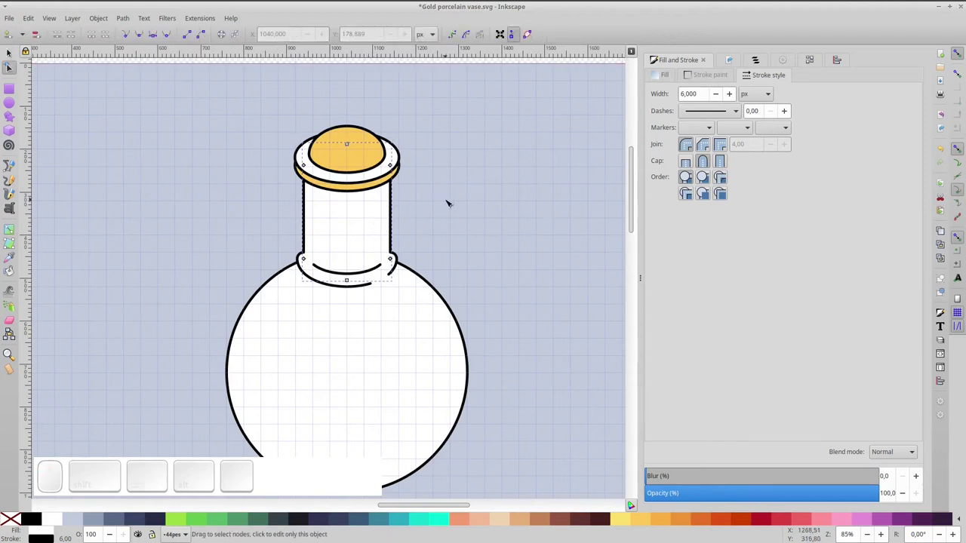
pyautogui.click(12, 55)
pyautogui.click(348, 160)
pyautogui.moveTo(374, 186); pyautogui.dragTo(366, 168)
pyautogui.click(366, 171)
pyautogui.moveTo(307, 140); pyautogui.dragTo(497, 212)
pyautogui.press('shift+Up')
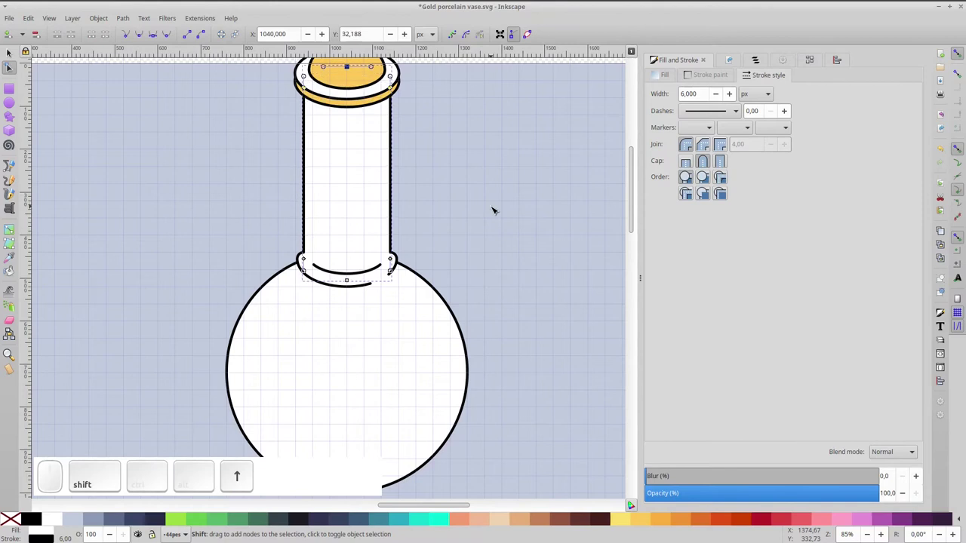
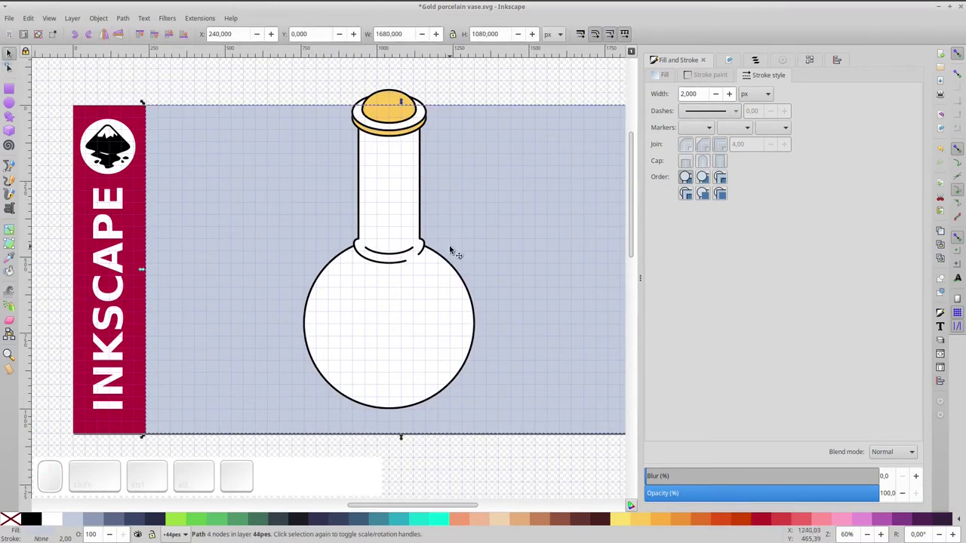
# - Select the round body with all vase parts and group them together
pyautogui.click(399, 278)
pyautogui.moveTo(244, 77); pyautogui.dragTo(520, 441)
pyautogui.press('ctrl+g')
# - Group the vase parts and paste a copy of the neck ring ellipse as a foot
pyautogui.moveTo(477, 92); pyautogui.dragTo(418, 169)
pyautogui.moveTo(393, 213); pyautogui.dragTo(395, 237)
pyautogui.press('space')
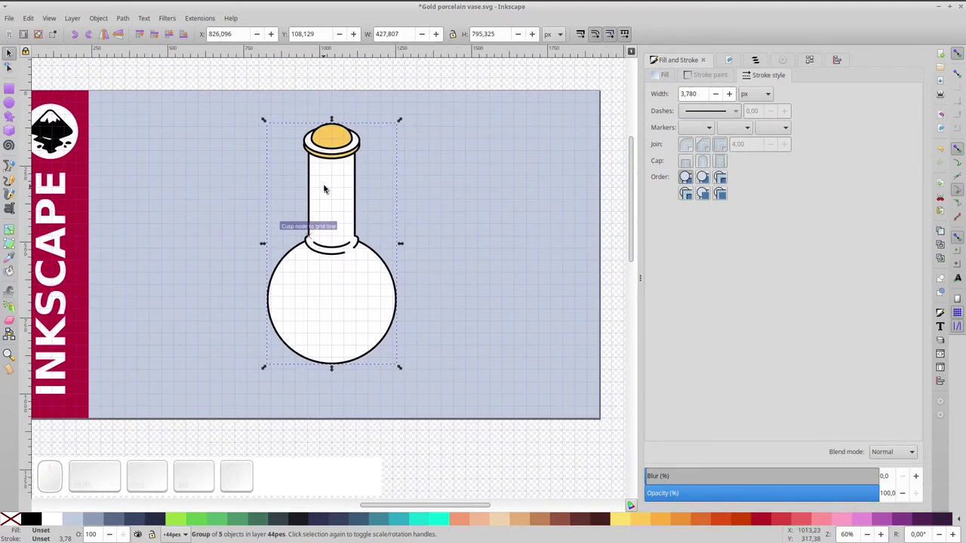
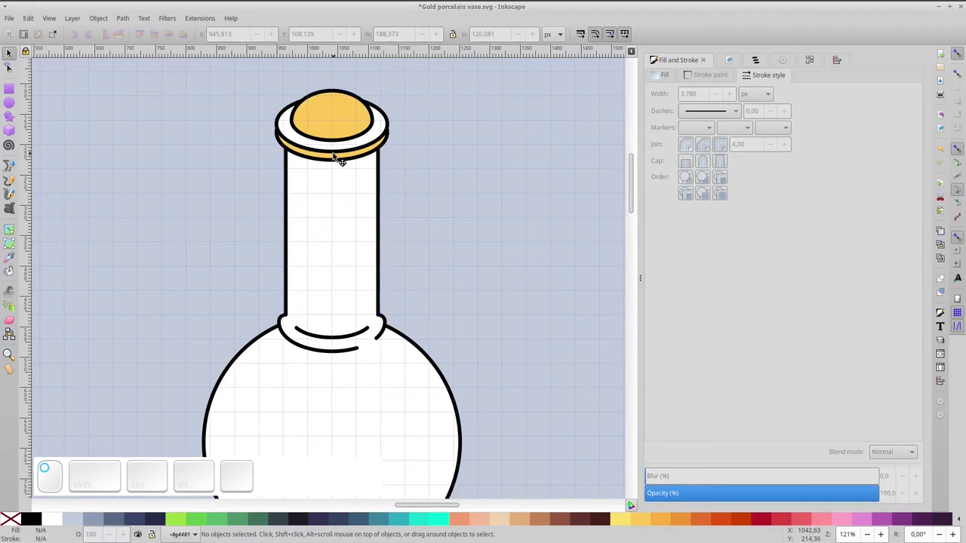
pyautogui.press('ctrl+c')
pyautogui.click(343, 401)
pyautogui.press('ctrl+v')
pyautogui.scroll(-3)
pyautogui.press('KP_5')
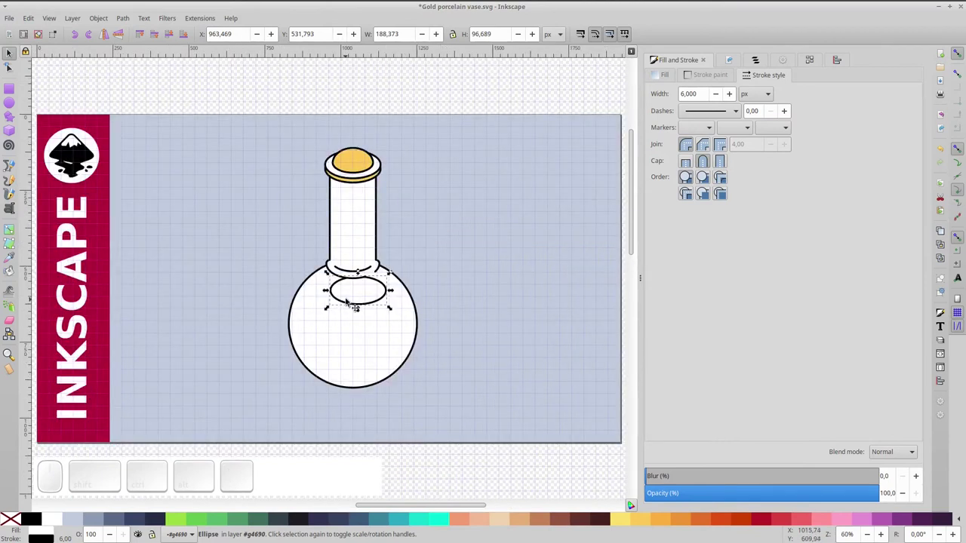
# - Center the foot oval under the round body and nudge it into place at the bottom
pyautogui.click(367, 338)
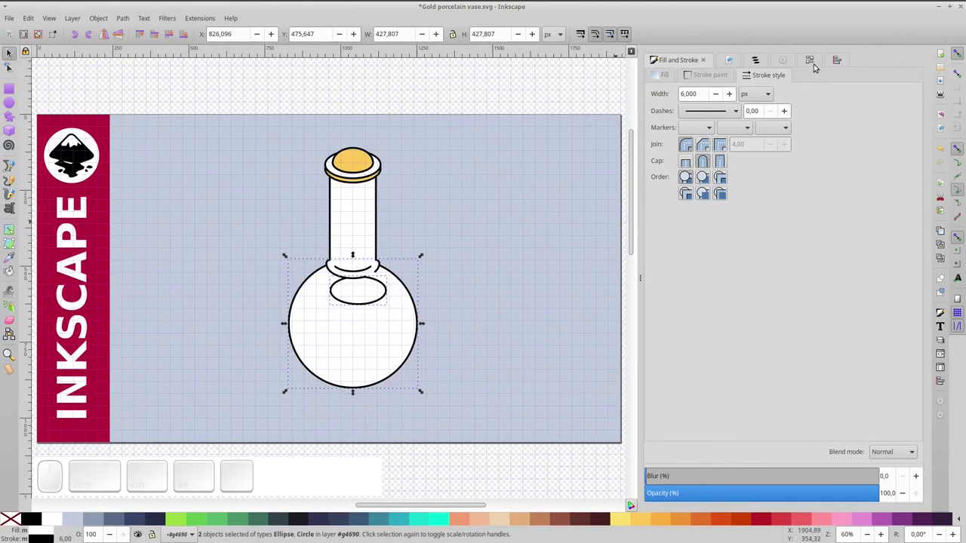
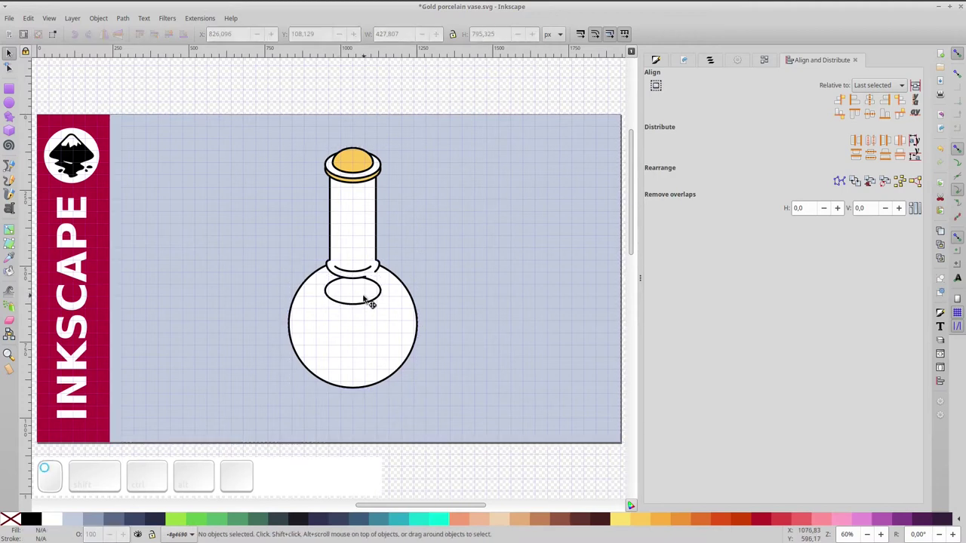
pyautogui.moveTo(372, 292); pyautogui.dragTo(228, 139)
pyautogui.click(187, 33)
pyautogui.scroll(3)
pyautogui.press('Up')
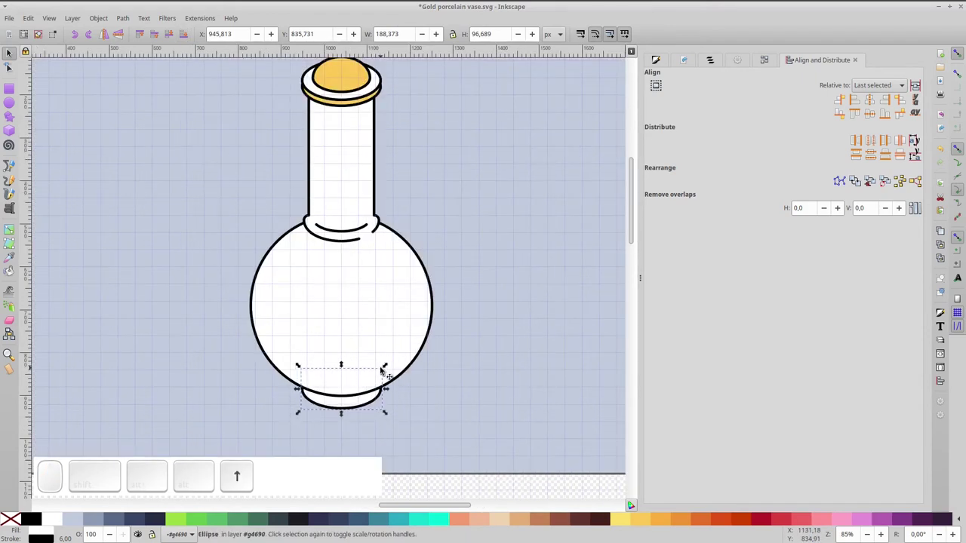
# - Edit the body circle into an open arc broken at the bottom where the foot joins
pyautogui.click(344, 398)
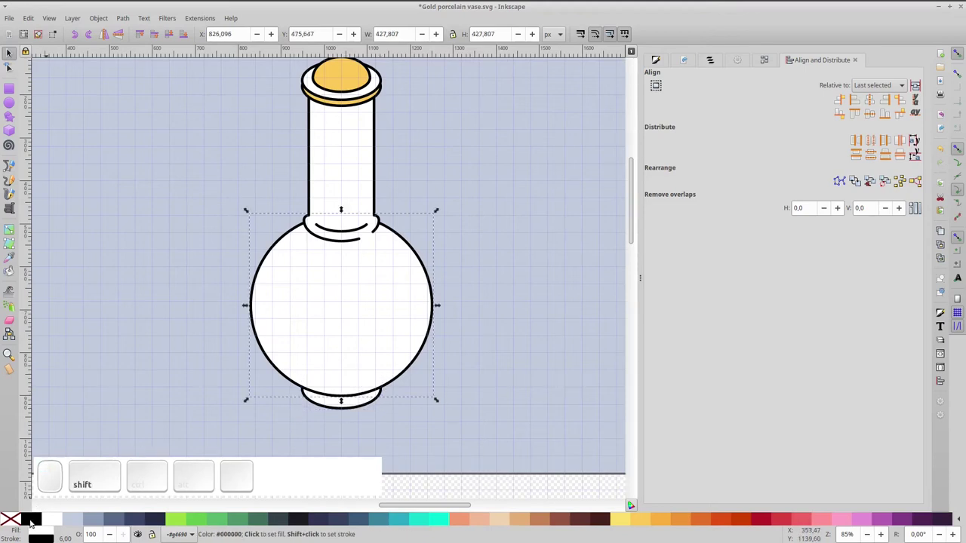
pyautogui.click(21, 524)
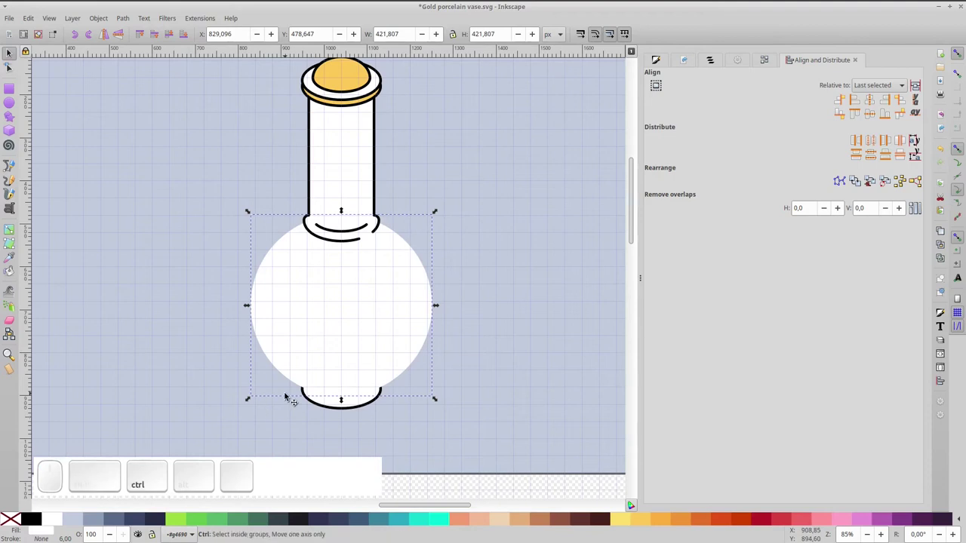
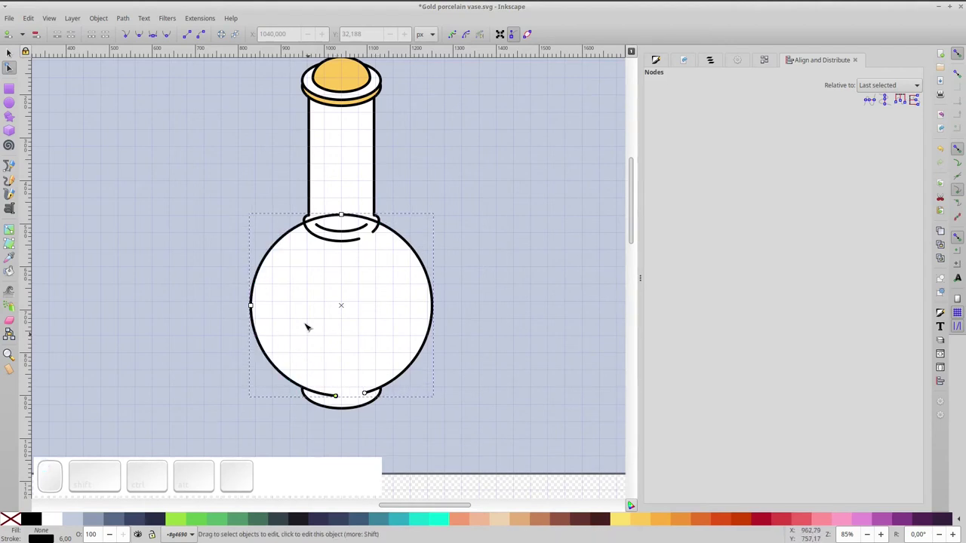
pyautogui.click(10, 54)
pyautogui.click(175, 37)
pyautogui.click(174, 37)
pyautogui.click(174, 37)
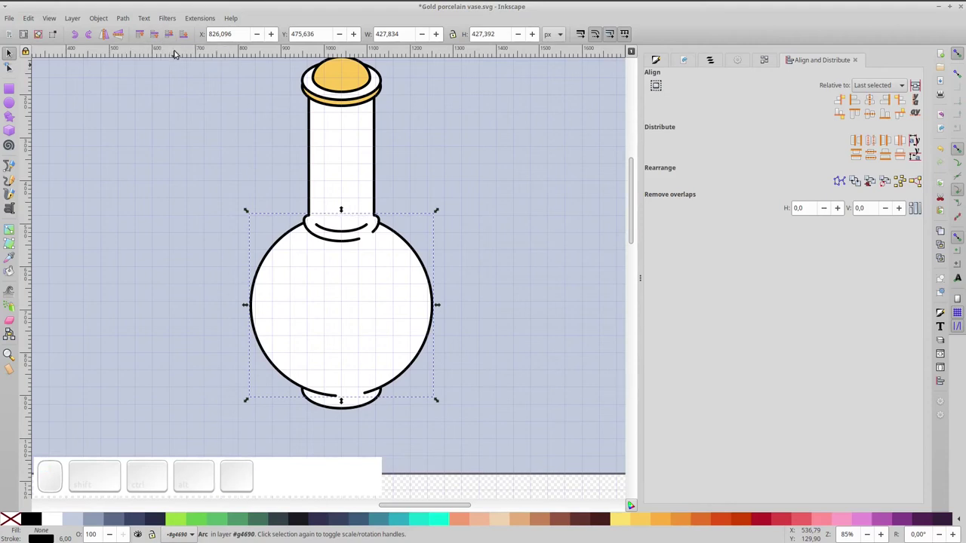
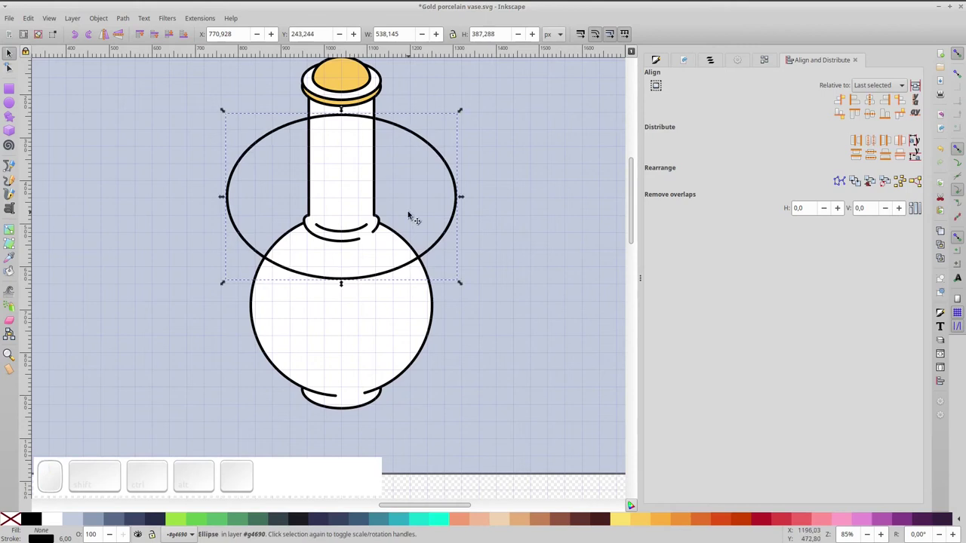
# - Convert the large oval over the neck and upper body to a path and start editing its nodes
pyautogui.click(129, 24)
pyautogui.click(136, 36)
pyautogui.click(13, 70)
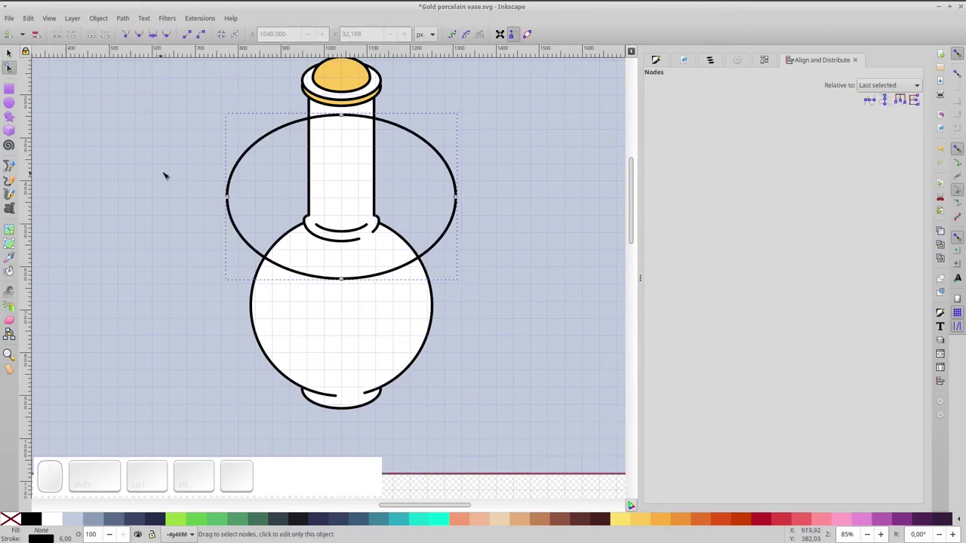
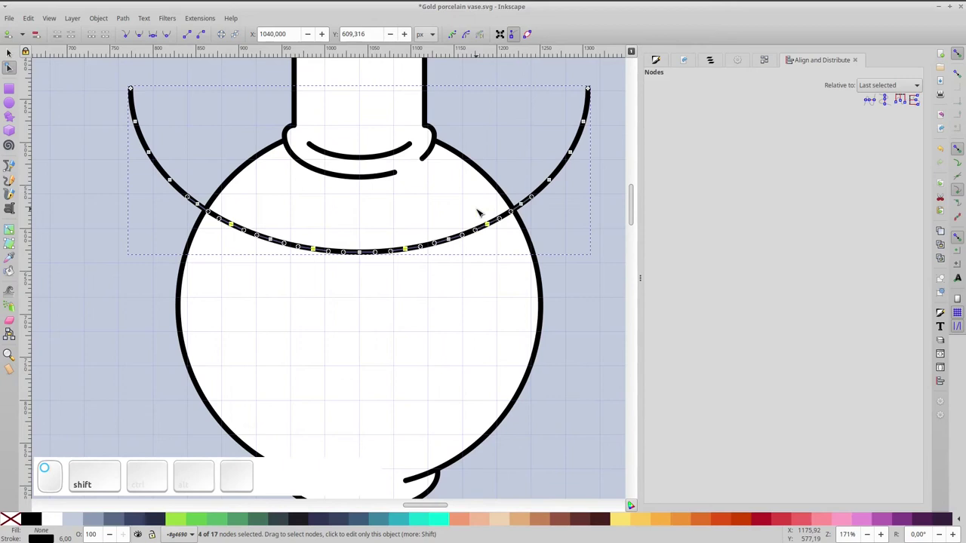
# - Adjust the gold wavy band's stacking order and select it as a whole object
pyautogui.press('shift+Down')
pyautogui.press('shift+Down')
pyautogui.press('shift+Up')
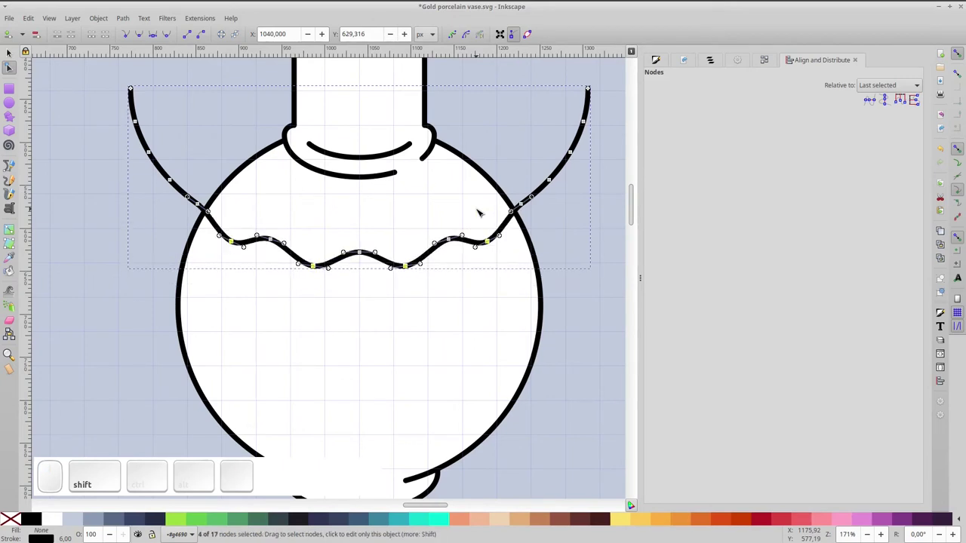
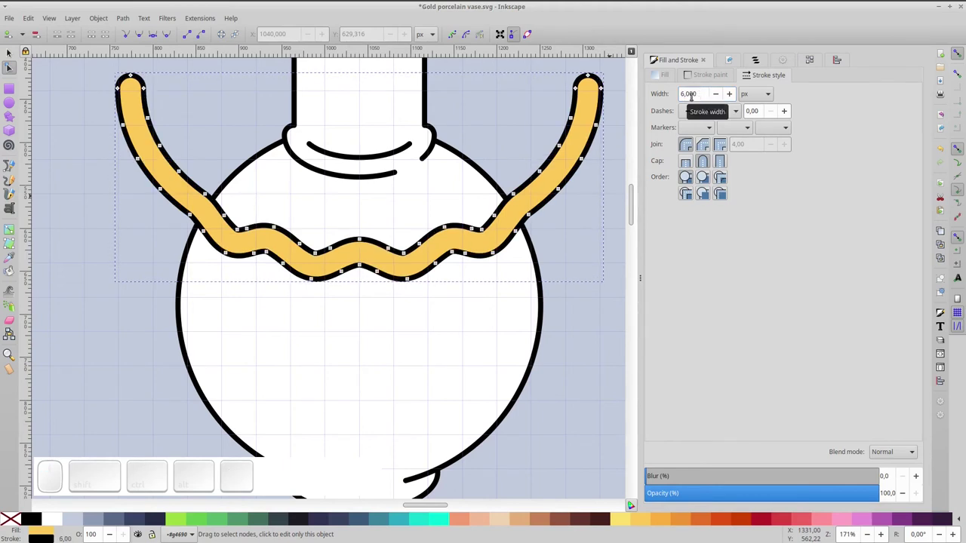
pyautogui.click(12, 55)
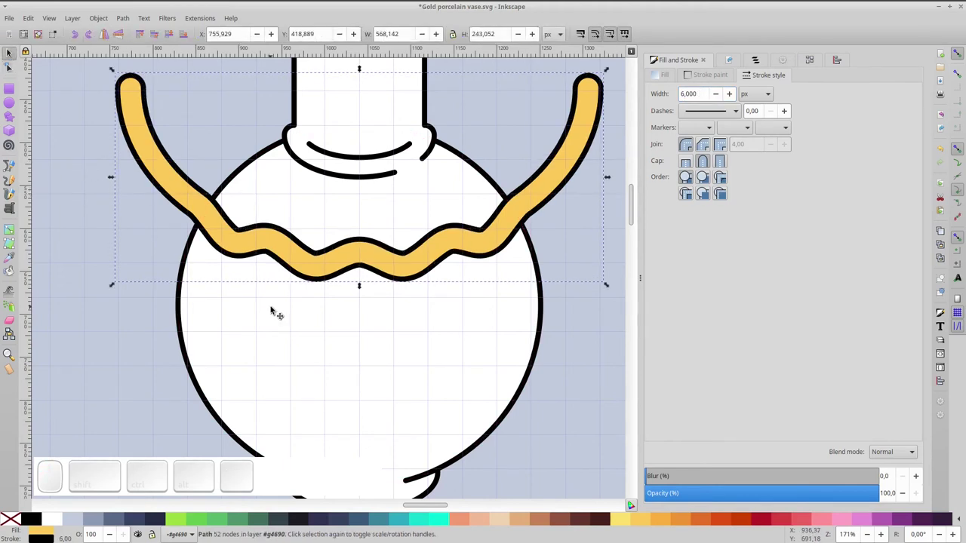
# - Duplicate the body circle and clip the gold band to it so it shows only inside the vase
pyautogui.click(276, 314)
pyautogui.press('ctrl+d')
pyautogui.click(164, 177)
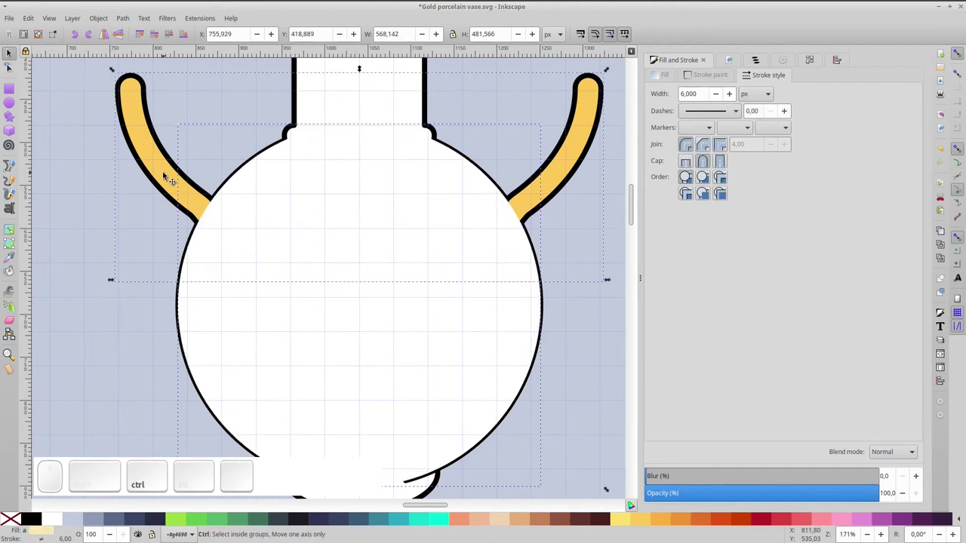
pyautogui.press('ctrl+KP_Multiply')
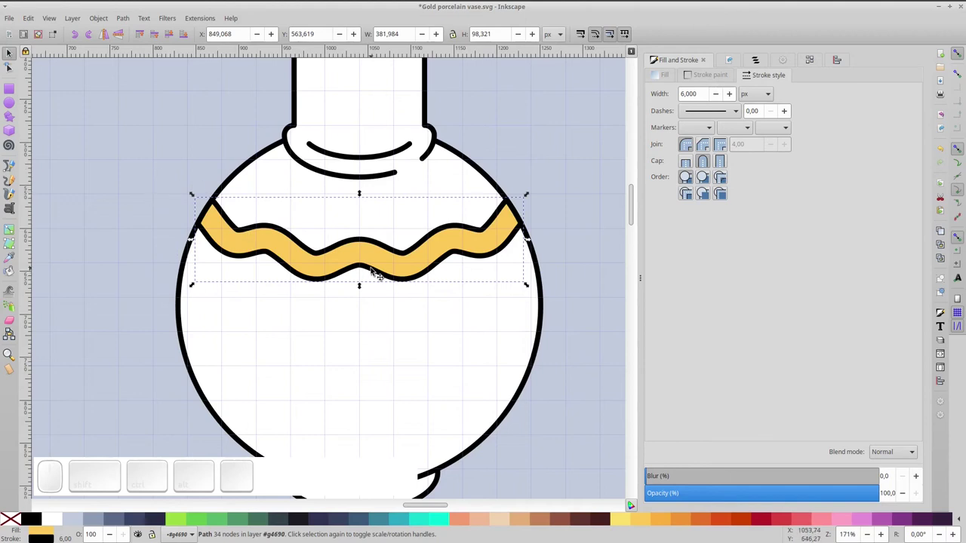
pyautogui.press('KP_5')
pyautogui.click(414, 104)
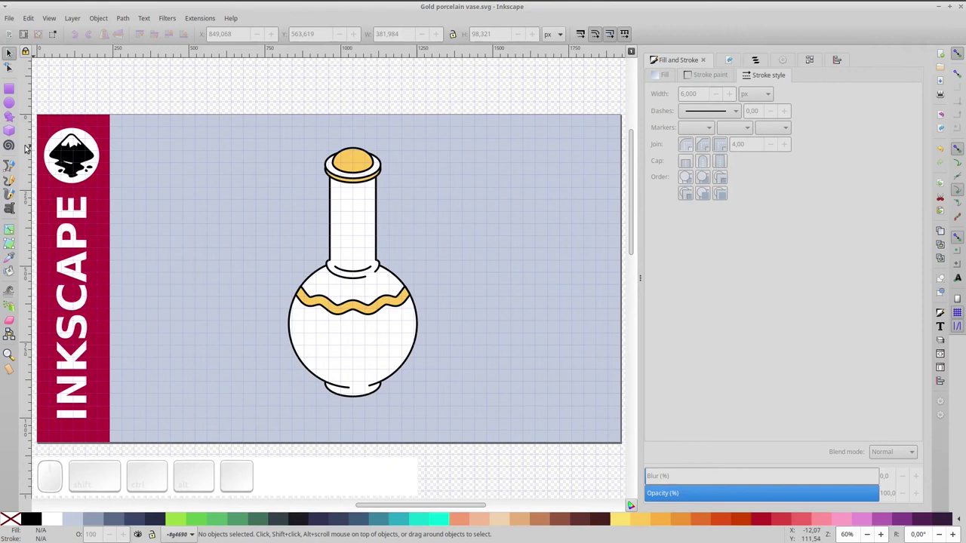
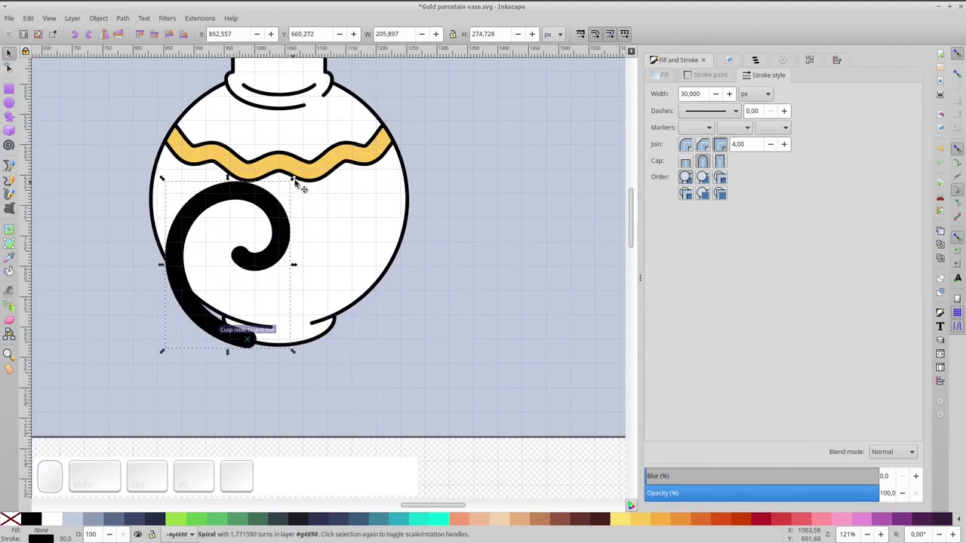
# - Shrink the spiral to fit the lower body, duplicate it and flip the copy horizontally
pyautogui.moveTo(292, 183); pyautogui.dragTo(266, 234)
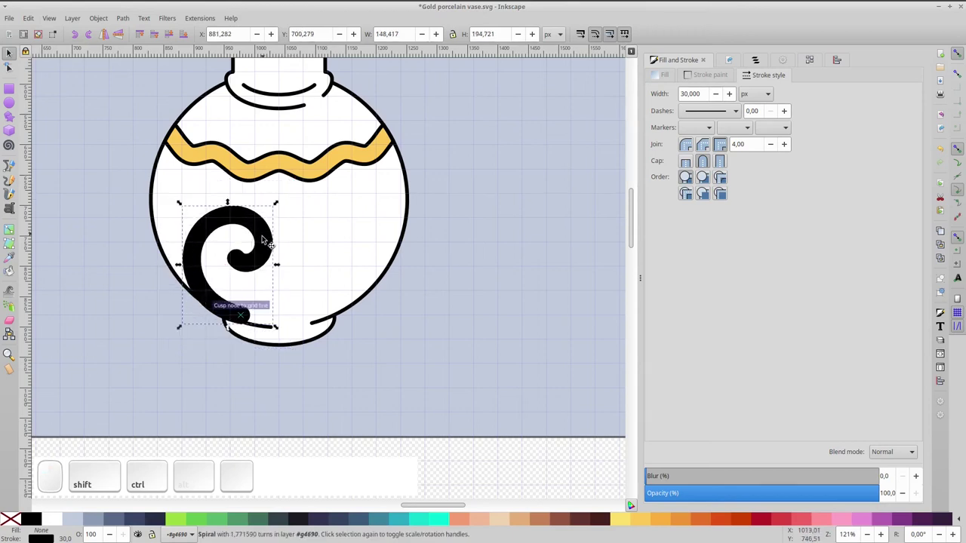
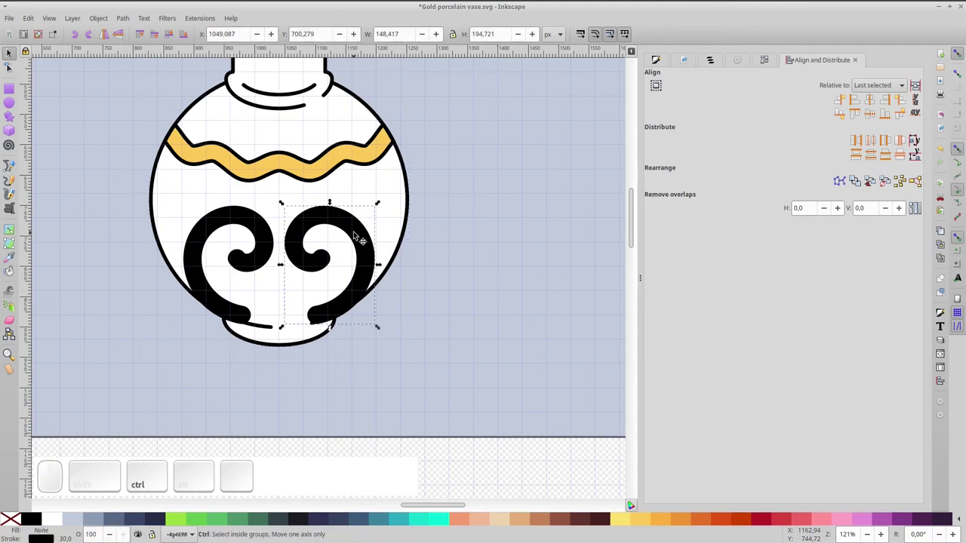
pyautogui.press('ctrl+d')
pyautogui.click(127, 37)
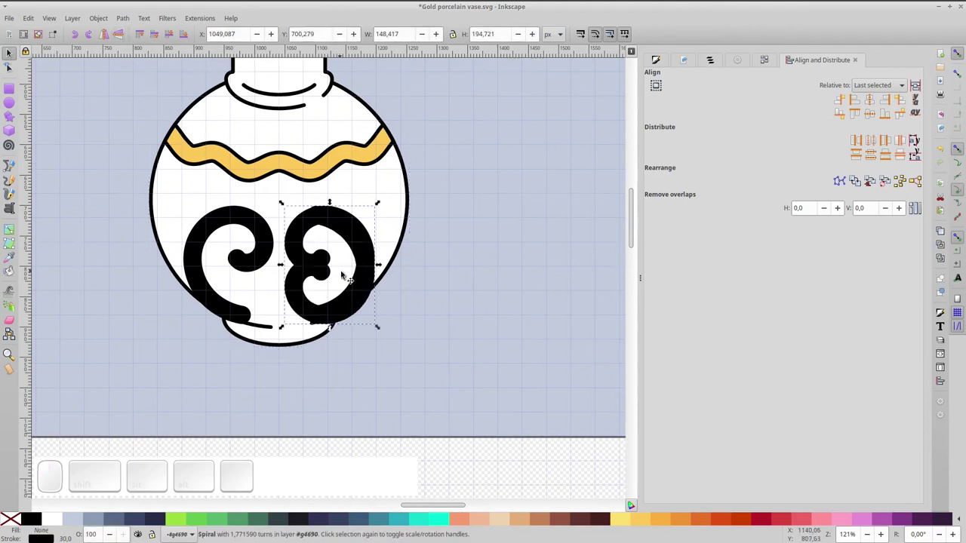
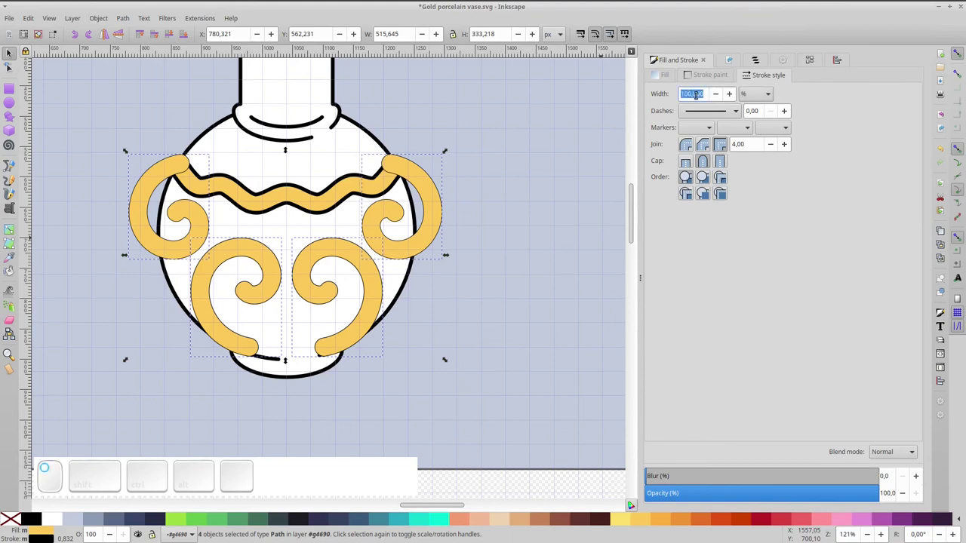
# - Give the gold scrolls a 6 px black outline, then reach the vase body circle beneath them
pyautogui.press('KP_6')
pyautogui.press('KP_Enter')
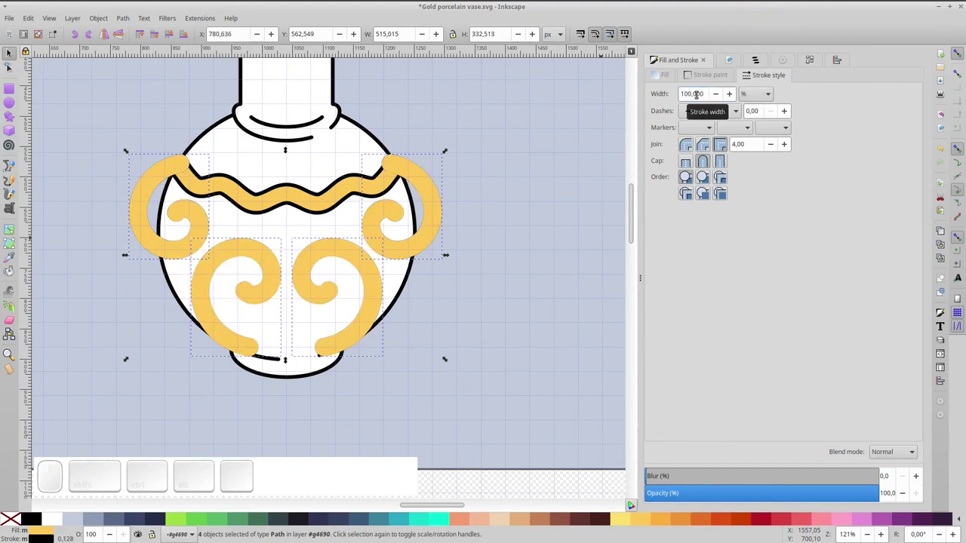
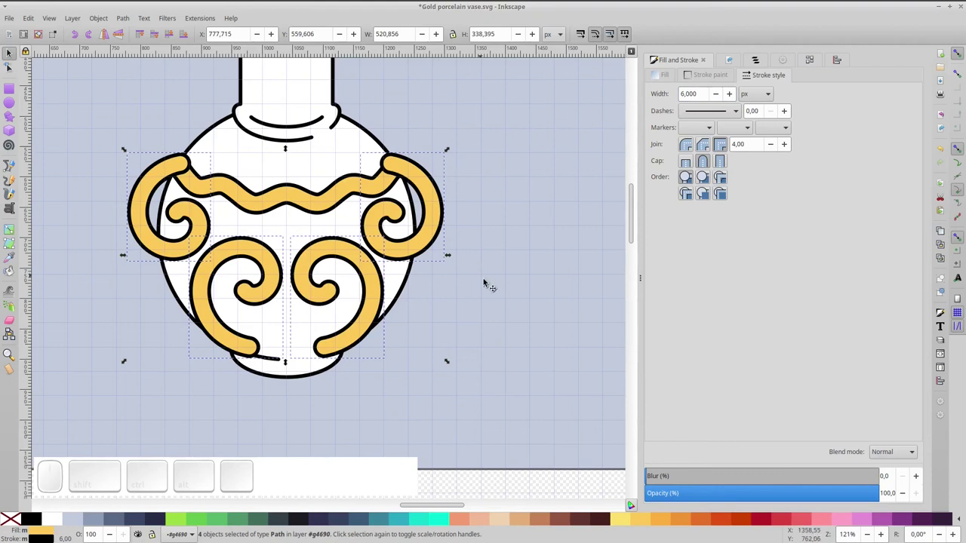
pyautogui.click(486, 285)
pyautogui.click(283, 336)
pyautogui.click(282, 336)
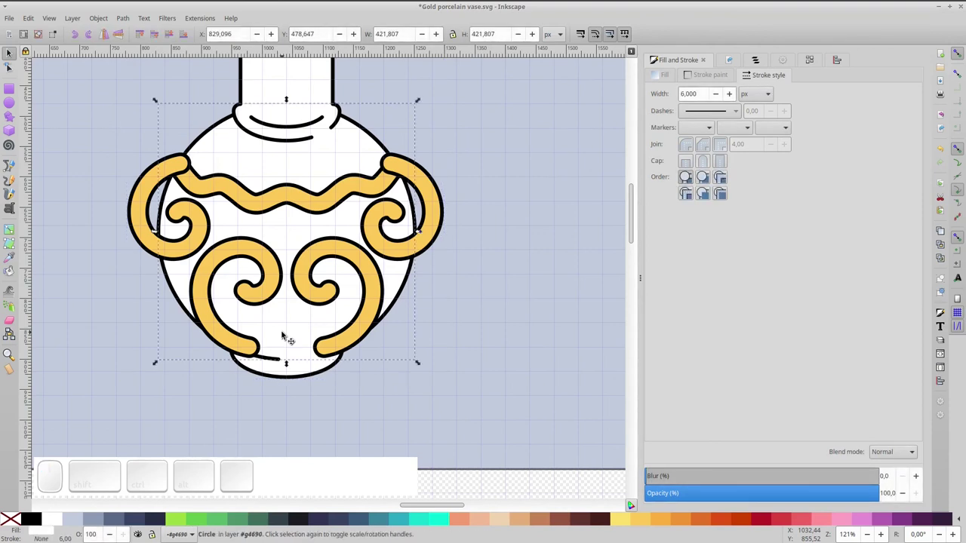
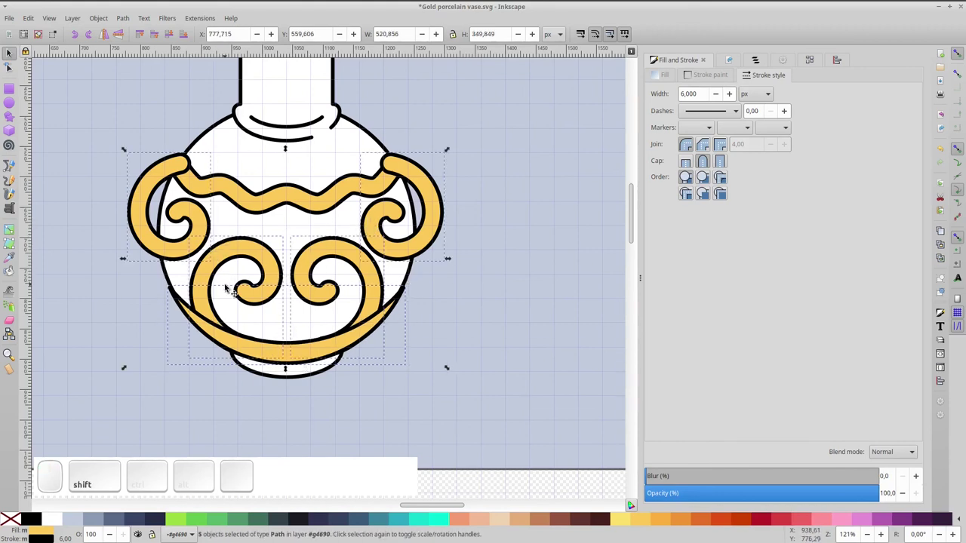
# - Union the scrolls with the lower band and clip the gold decorations to a duplicate of the body circle
pyautogui.press('ctrl+shift+KP_Add')
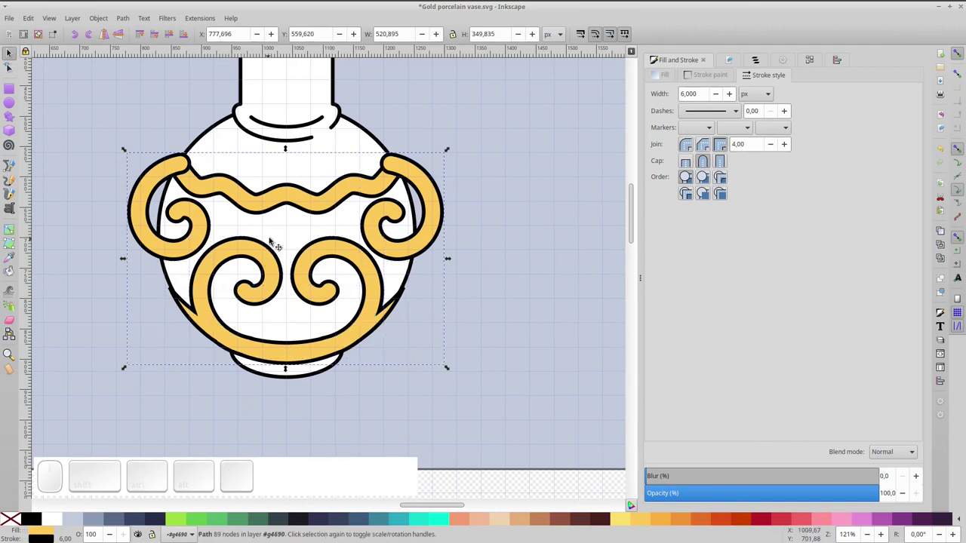
pyautogui.click(282, 233)
pyautogui.press('ctrl+d')
pyautogui.click(430, 195)
pyautogui.rightClick(426, 192)
pyautogui.click(462, 404)
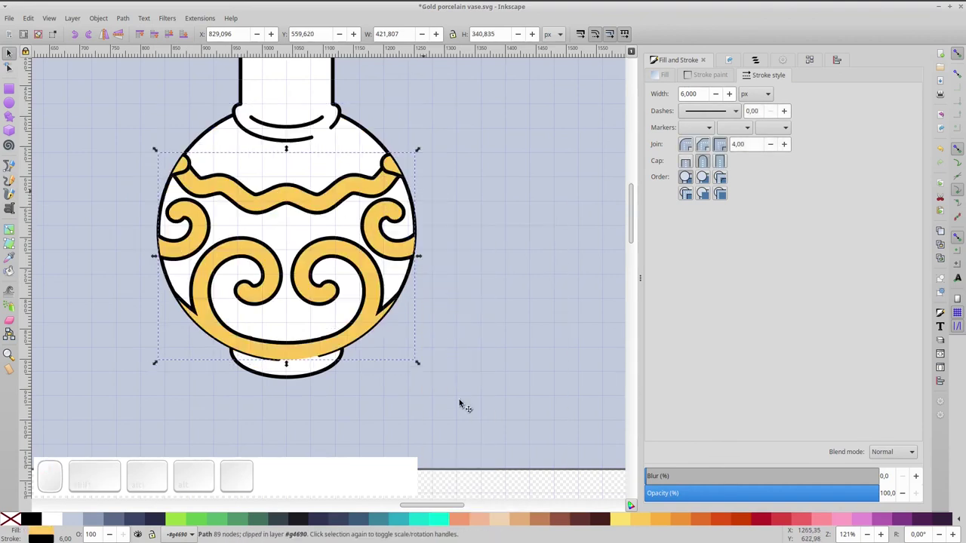
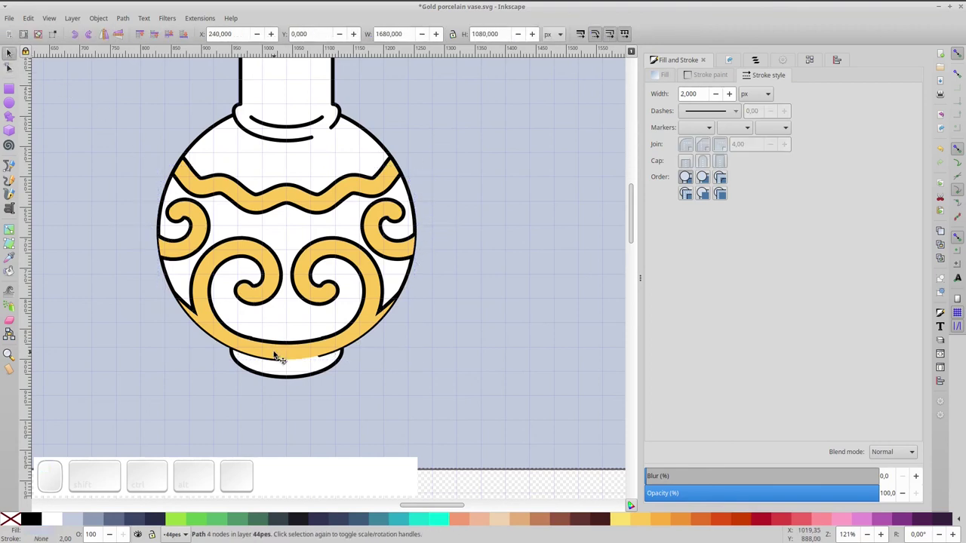
# - Reselect the vase body circle, discard the stray duplicate and clear the selection
pyautogui.click(283, 330)
pyautogui.click(284, 330)
pyautogui.press('ctrl+d')
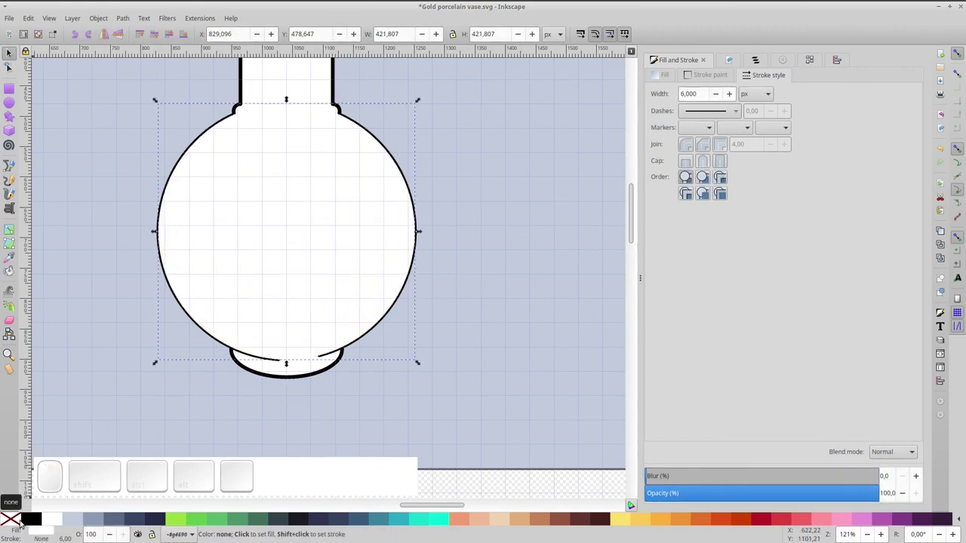
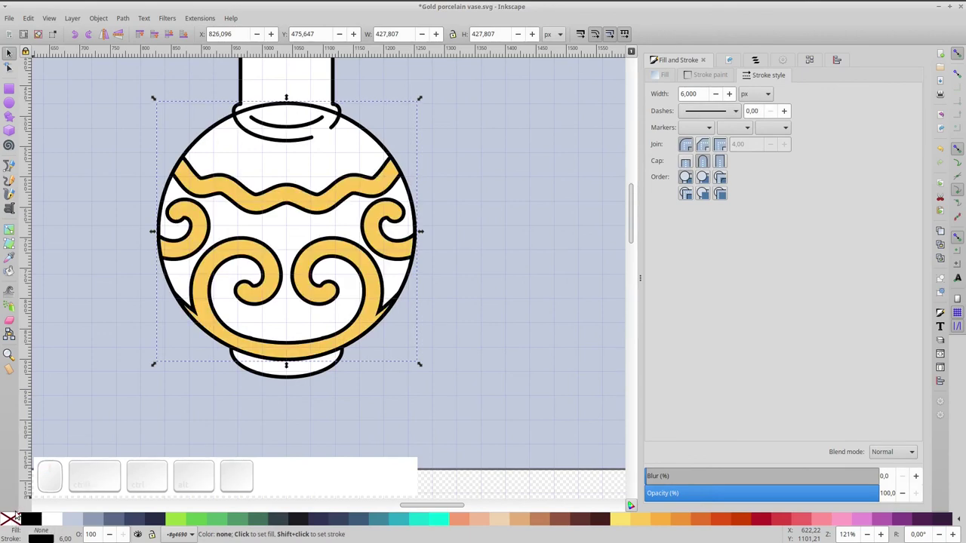
pyautogui.press('Delete')
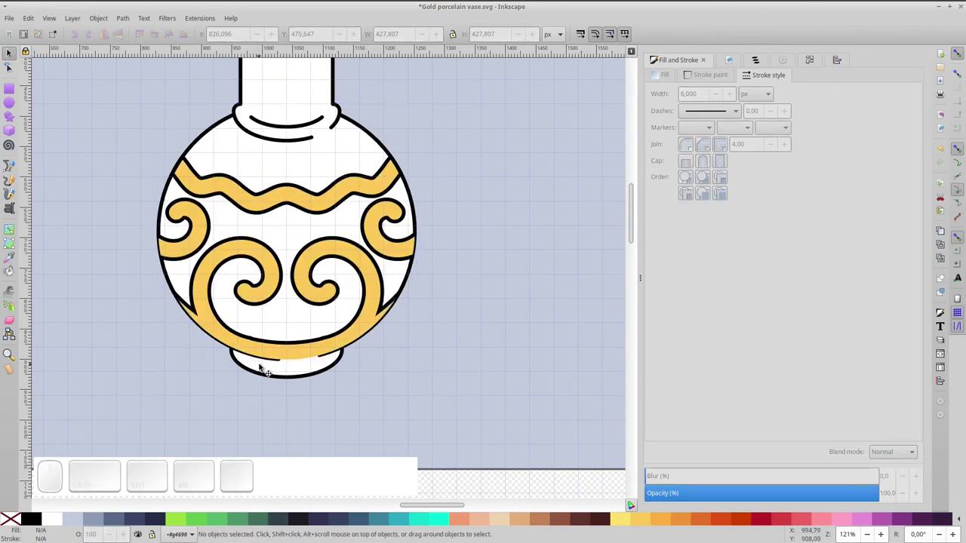
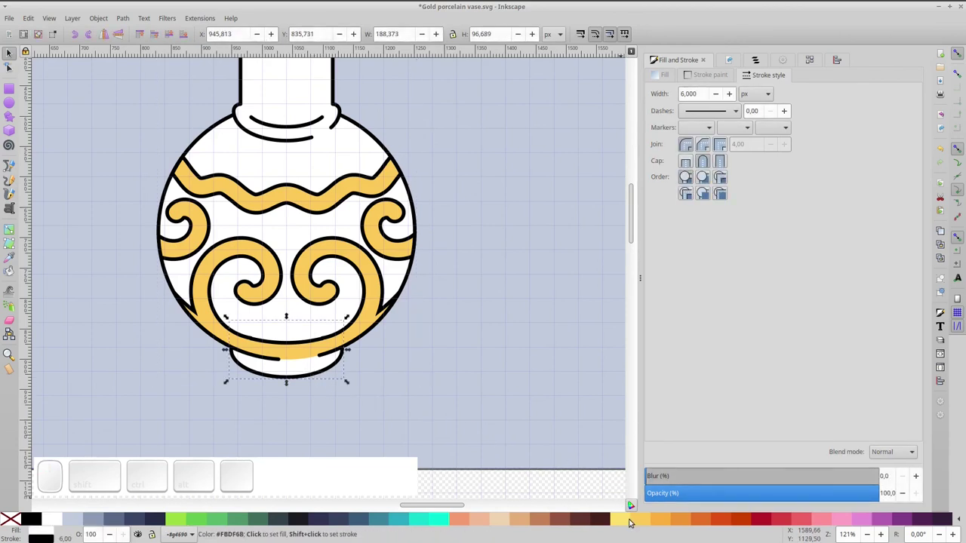
# - Fill the foot ellipse with a gold swatch matching the decorations and fit the page in view
pyautogui.click(642, 524)
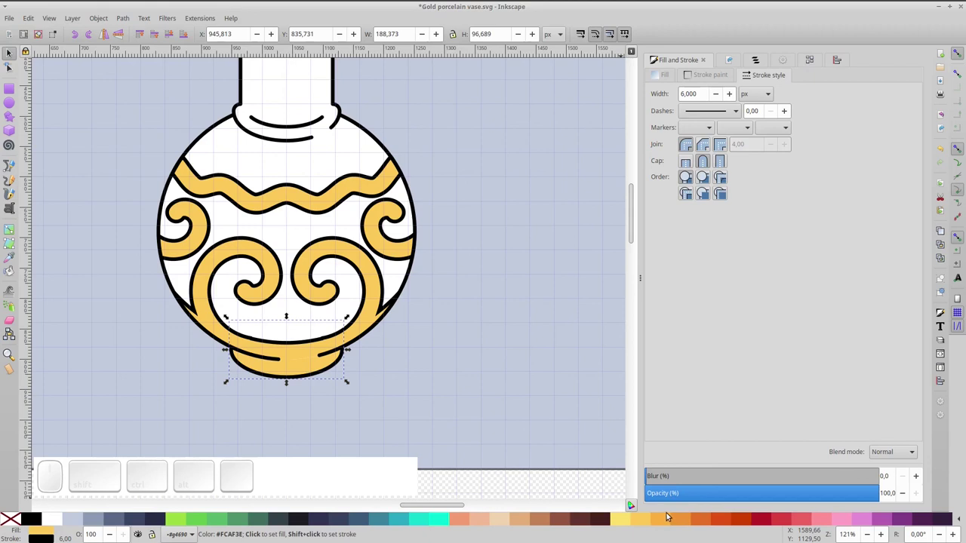
pyautogui.click(662, 522)
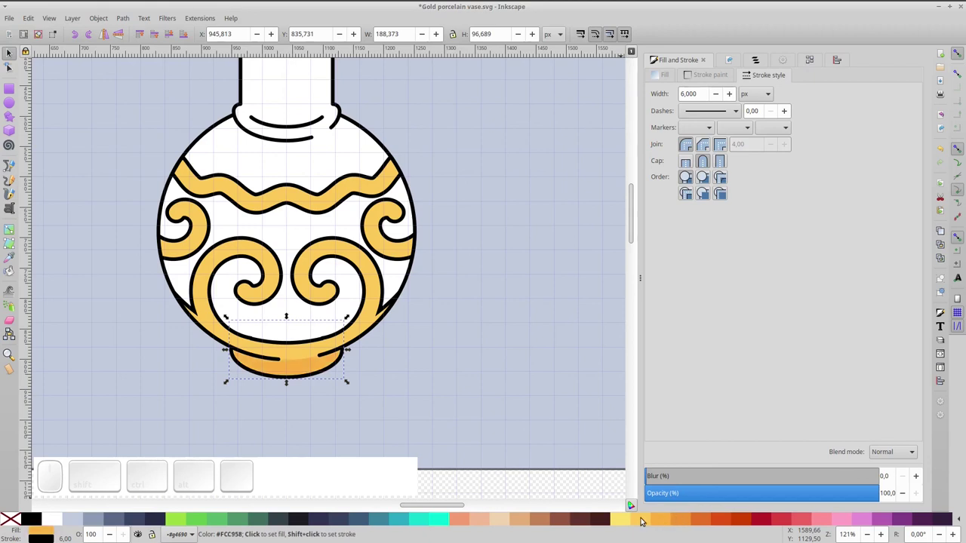
pyautogui.click(641, 520)
pyautogui.press('KP_5')
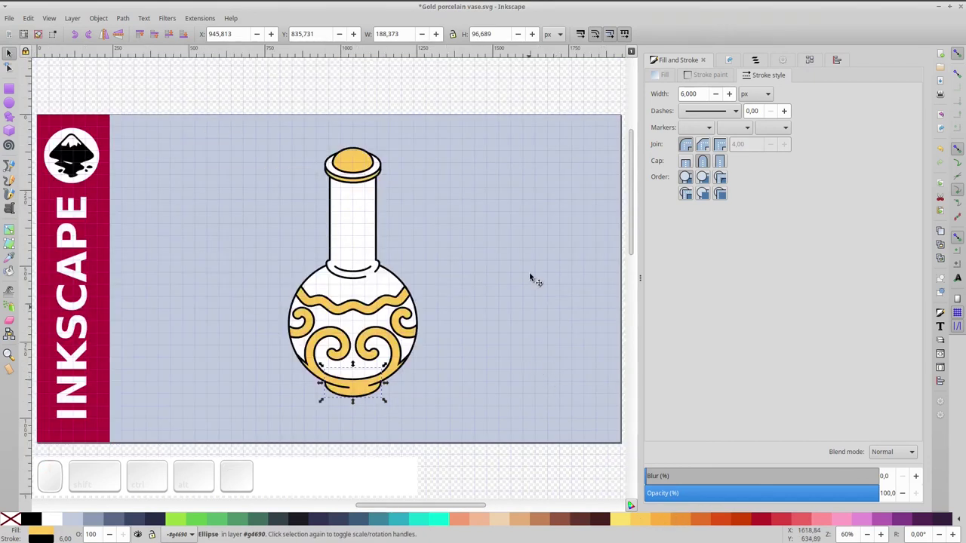